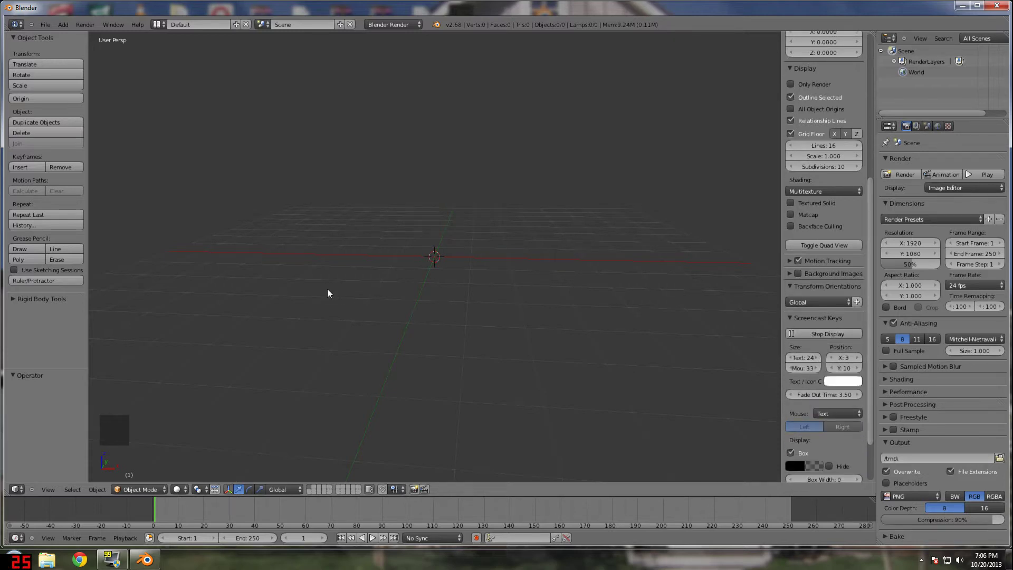
- Zoom and orbit the empty scene before bringing up the 3DS import file browser
{"action": "scroll", "scroll_direction": "down", "scroll_amount": 3}
{"action": "middle_click", "coordinate": [335, 274]}
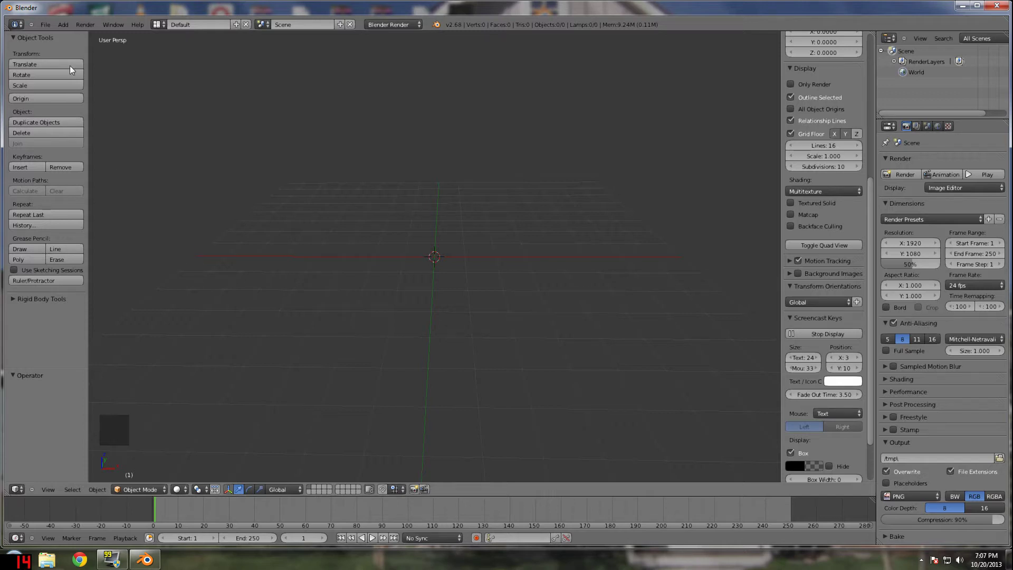
- Import the Sofa fendi .3DS file from the sofa folder and inspect it in the viewport
{"action": "left_click", "coordinate": [44, 30]}
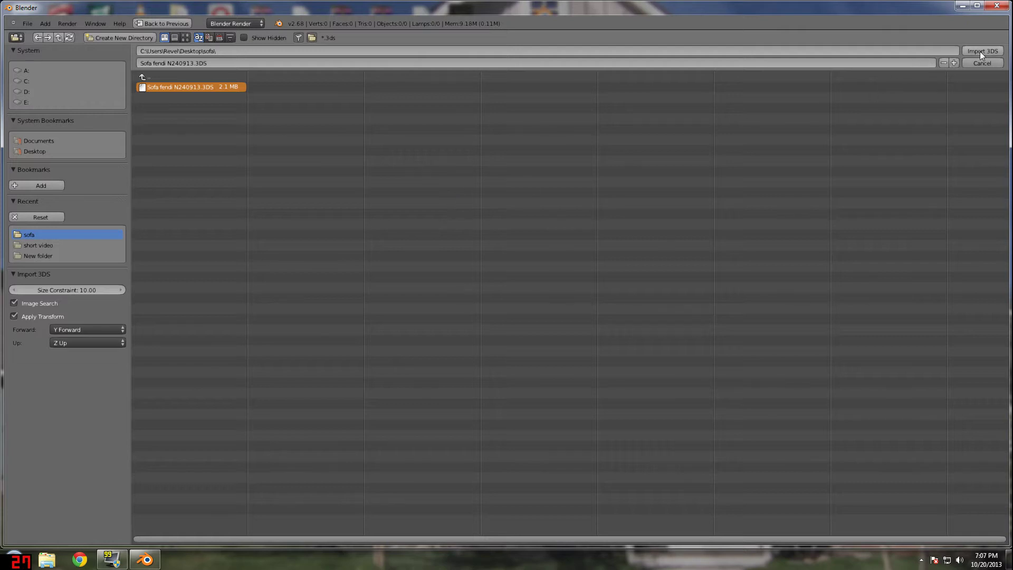
{"action": "left_click", "coordinate": [384, 216]}
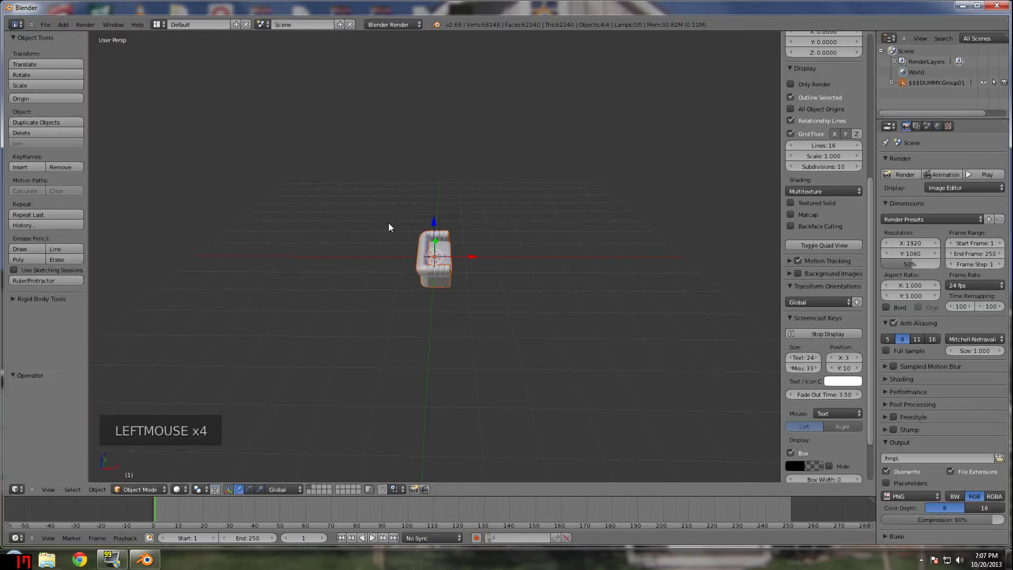
{"action": "middle_click", "coordinate": [393, 236]}
{"action": "scroll", "scroll_direction": "up", "scroll_amount": 3}
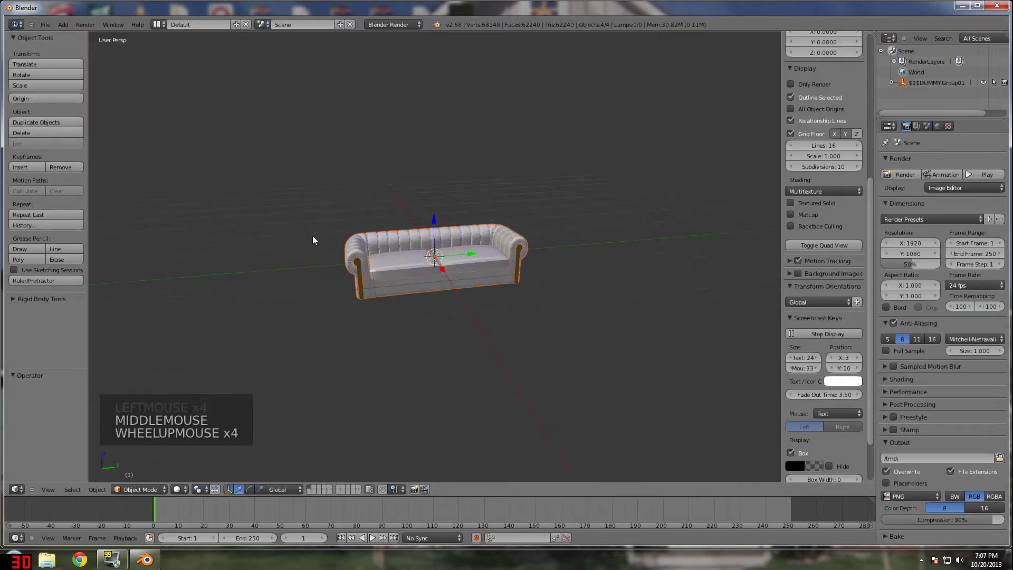
{"action": "middle_click", "coordinate": [393, 219]}
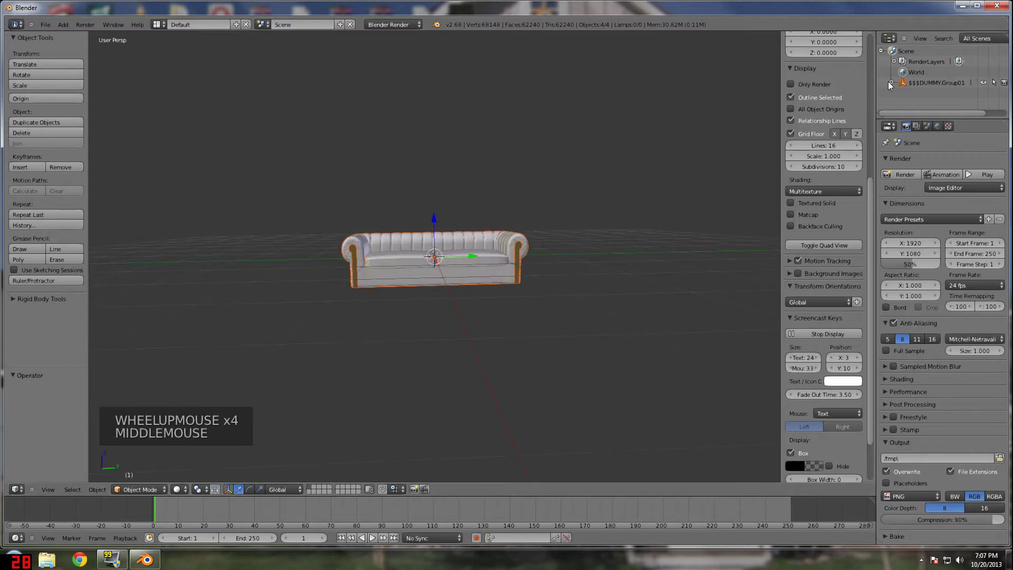
- Expand the imported dummy group in the Outliner to expose its mesh parts
{"action": "left_click", "coordinate": [891, 84]}
{"action": "left_click", "coordinate": [920, 87]}
- Select all sofa parts and scale them down to 0.1 of their size
{"action": "right_click", "coordinate": [919, 85]}
{"action": "key", "text": "a"}
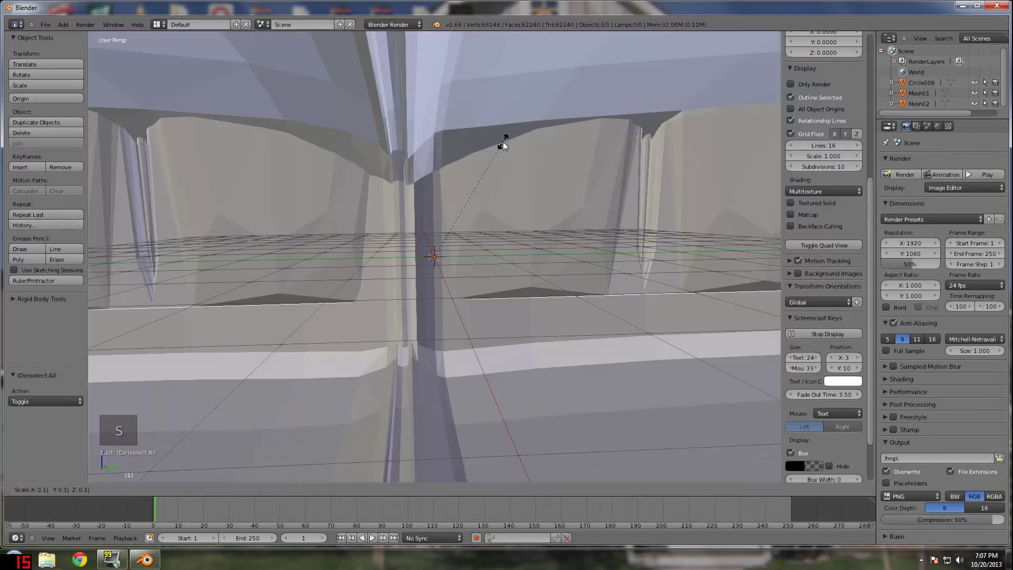
{"action": "left_click", "coordinate": [505, 147]}
{"action": "scroll", "scroll_direction": "down", "scroll_amount": 3}
{"action": "scroll", "scroll_direction": "down", "scroll_amount": 3}
{"action": "key", "text": "s"}
{"action": "key", "text": "s"}
{"action": "key", "text": "s"}
{"action": "left_click", "coordinate": [352, 256]}
- Move the sofa up along Z so it sits above the grid, then select the body Mesh01
{"action": "scroll", "scroll_direction": "up", "scroll_amount": 3}
{"action": "key", "text": "s"}
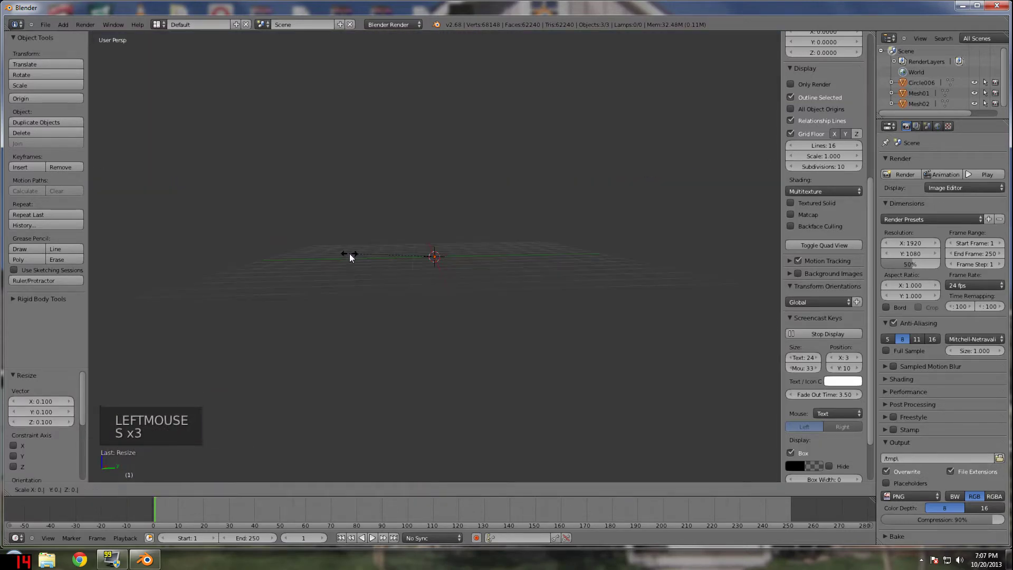
{"action": "left_click", "coordinate": [351, 259]}
{"action": "left_click", "coordinate": [435, 200]}
{"action": "scroll", "scroll_direction": "up", "scroll_amount": 3}
{"action": "middle_click", "coordinate": [429, 198]}
{"action": "scroll", "scroll_direction": "down", "scroll_amount": 3}
{"action": "right_click", "coordinate": [418, 194]}
- Add a Decimate modifier to Mesh01, Mesh02 and the wooden legs part
{"action": "left_click", "coordinate": [973, 127]}
{"action": "left_click", "coordinate": [913, 165]}
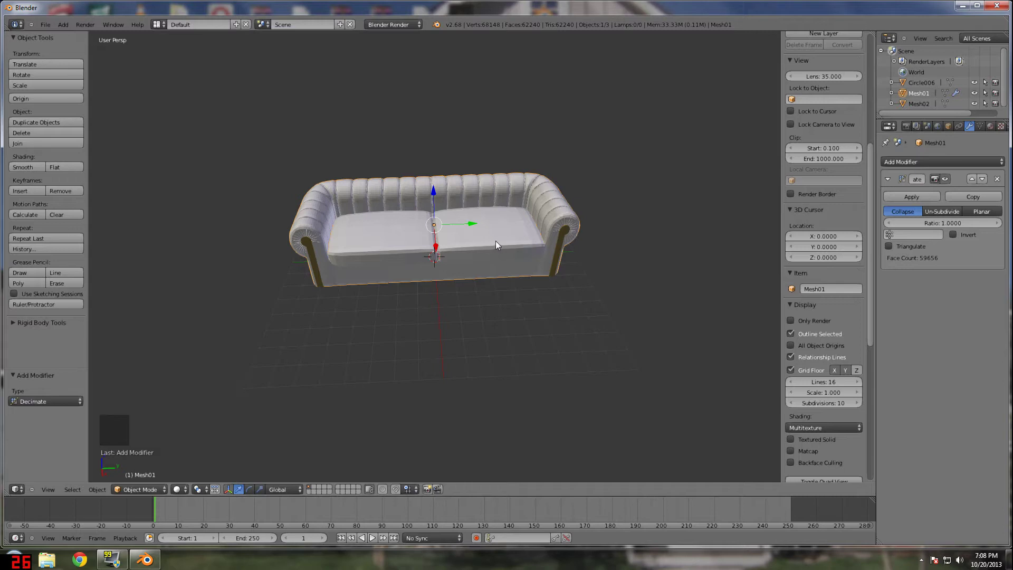
{"action": "right_click", "coordinate": [499, 243]}
{"action": "left_click", "coordinate": [893, 165]}
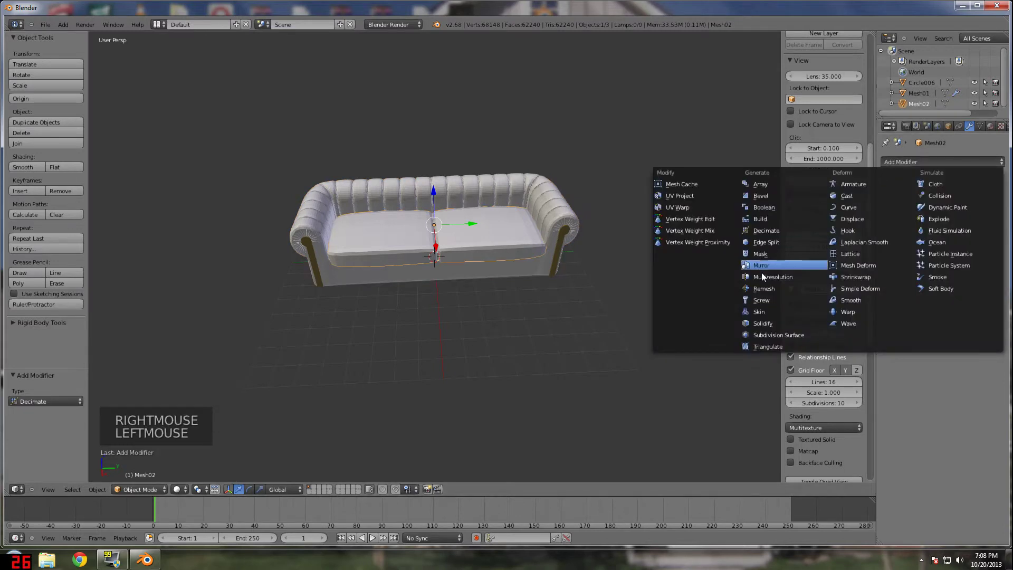
{"action": "right_click", "coordinate": [565, 237]}
{"action": "left_click", "coordinate": [910, 167]}
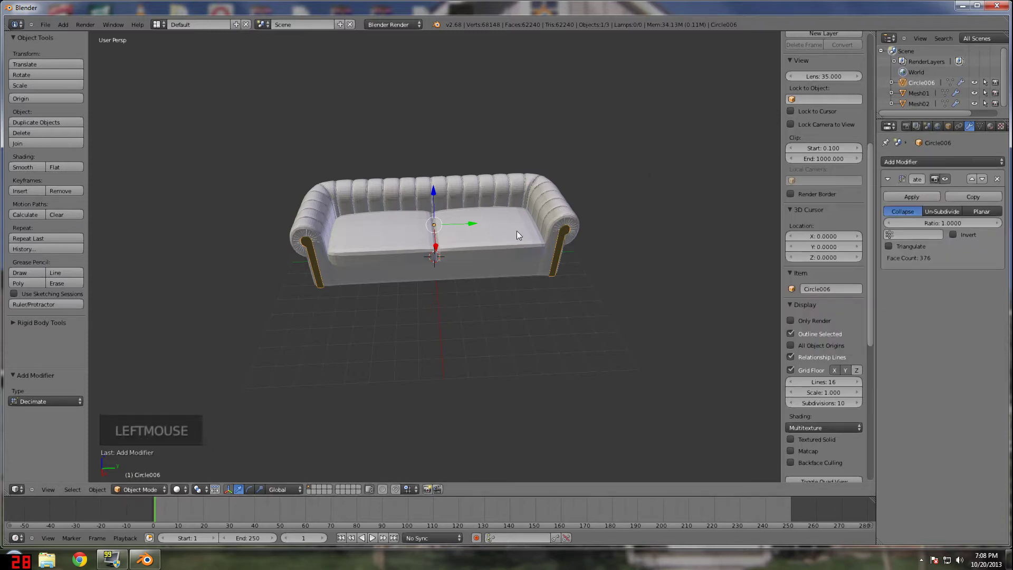
- Duplicate all sofa parts in place with Shift+D and move one set to another layer
{"action": "middle_click", "coordinate": [520, 223]}
{"action": "scroll", "scroll_direction": "up", "scroll_amount": 3}
{"action": "key", "text": "a"}
{"action": "key", "text": "a"}
{"action": "key", "text": "shift+d"}
{"action": "left_click", "coordinate": [482, 233]}
{"action": "key", "text": "m"}
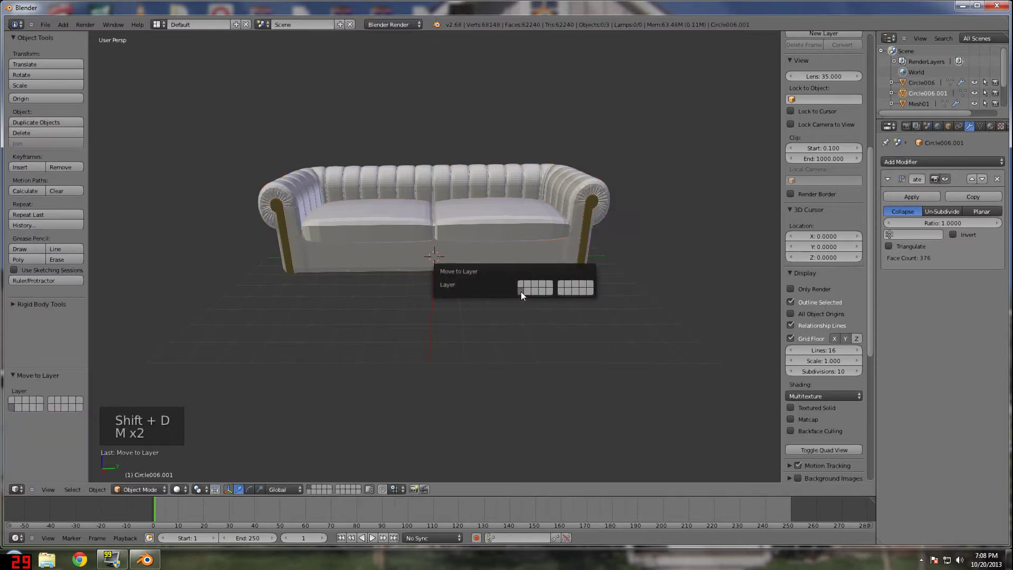
{"action": "left_click", "coordinate": [311, 496]}
{"action": "scroll", "scroll_direction": "up", "scroll_amount": 3}
{"action": "right_click", "coordinate": [516, 168]}
{"action": "left_click", "coordinate": [52, 23]}
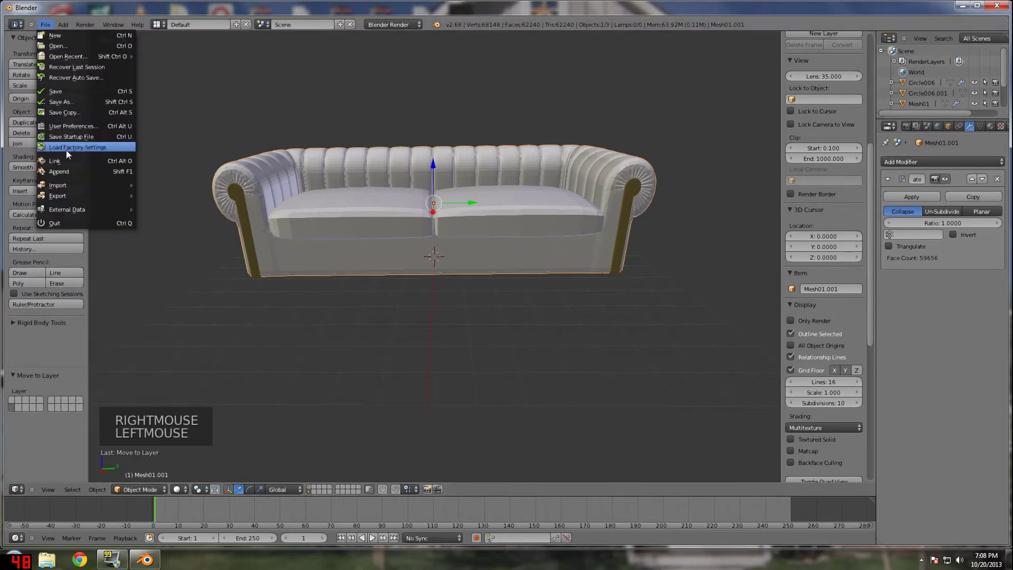
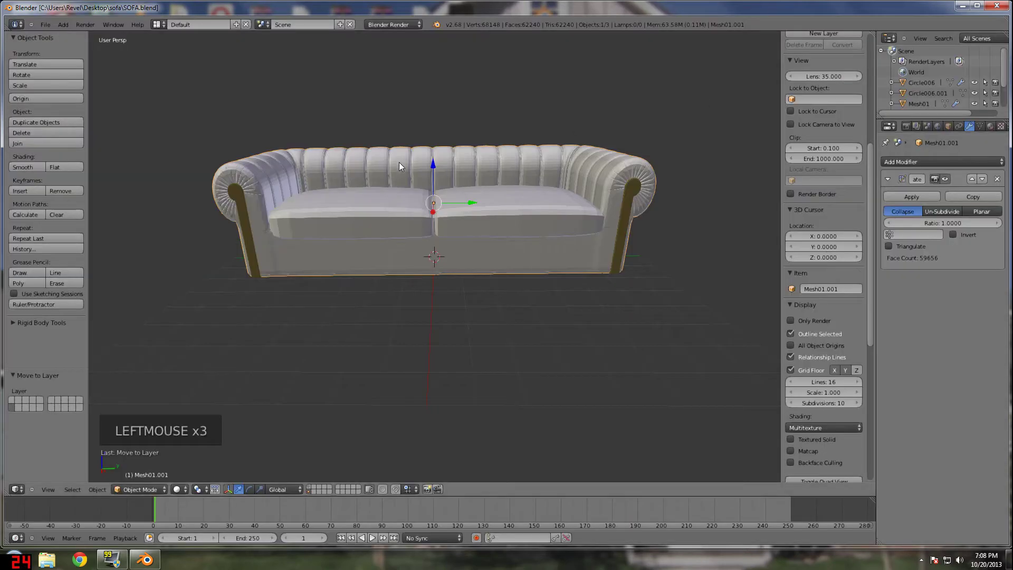
- Select the sofa body and show its leather material properties after saving SOFA.blend
{"action": "right_click", "coordinate": [403, 163]}
{"action": "left_click", "coordinate": [996, 126]}
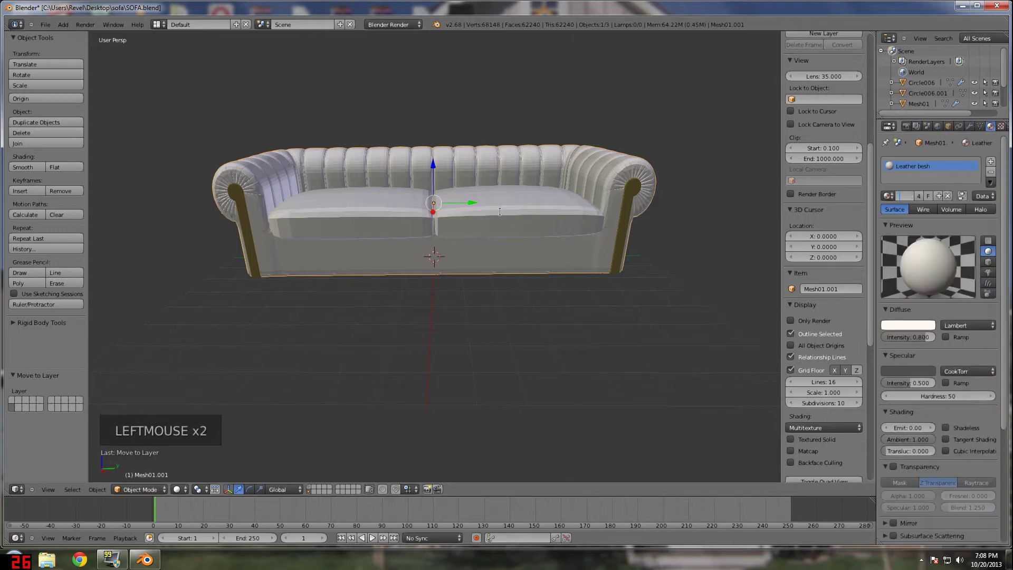
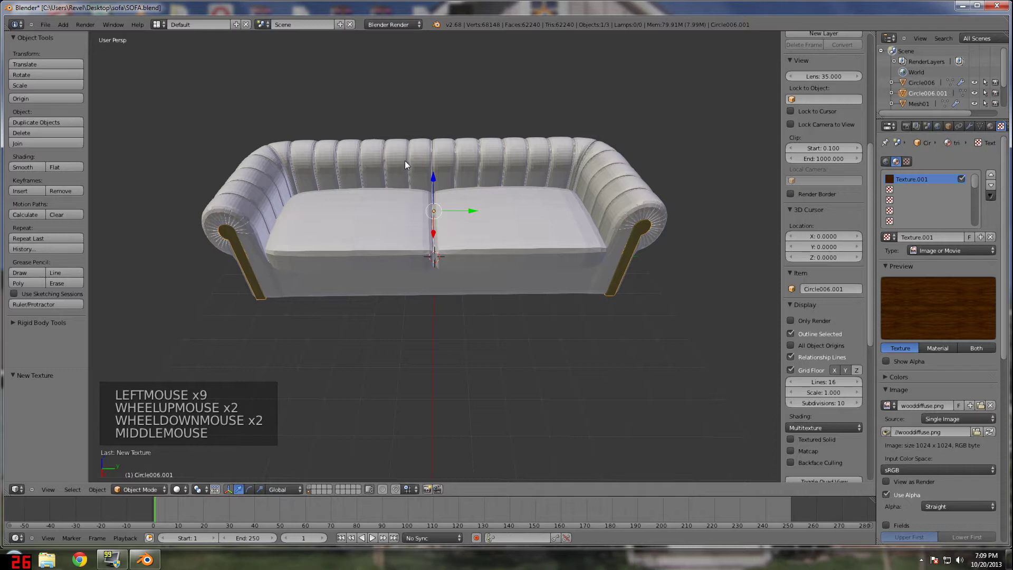
- Select the fabric sofa body and return to its Decimate modifier settings
{"action": "right_click", "coordinate": [409, 163]}
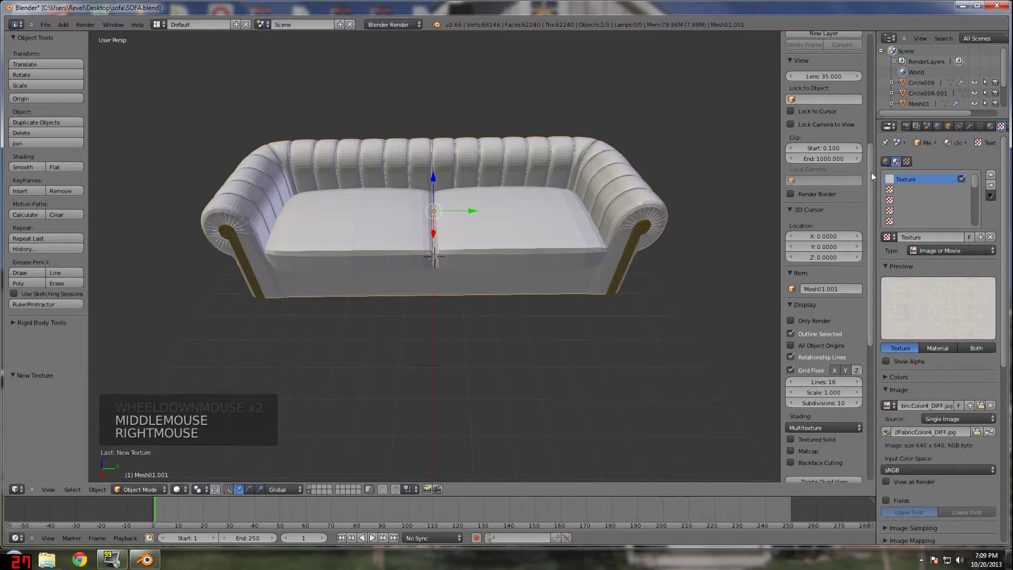
{"action": "left_click", "coordinate": [970, 129]}
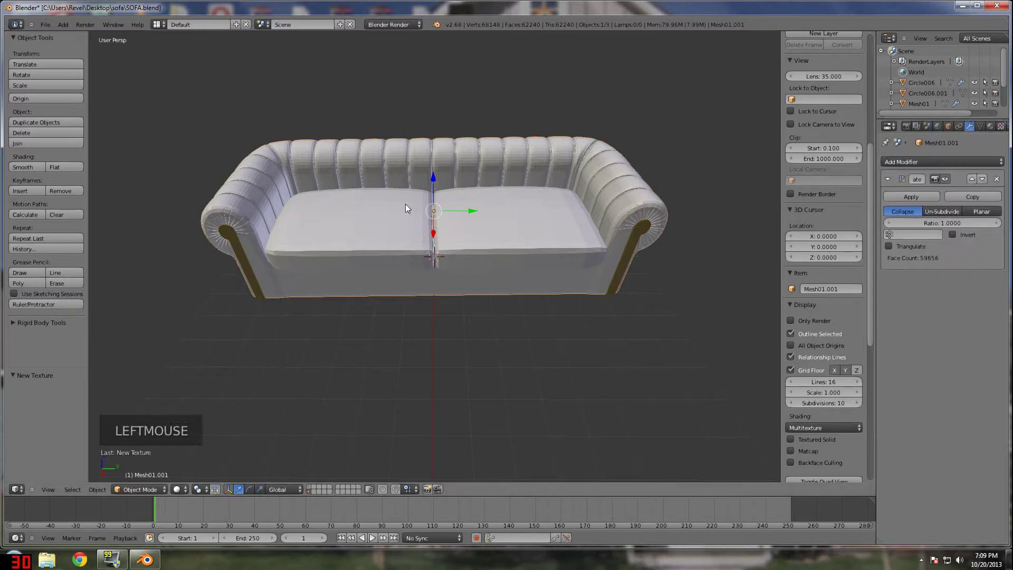
{"action": "middle_click", "coordinate": [364, 180]}
{"action": "middle_click", "coordinate": [339, 165]}
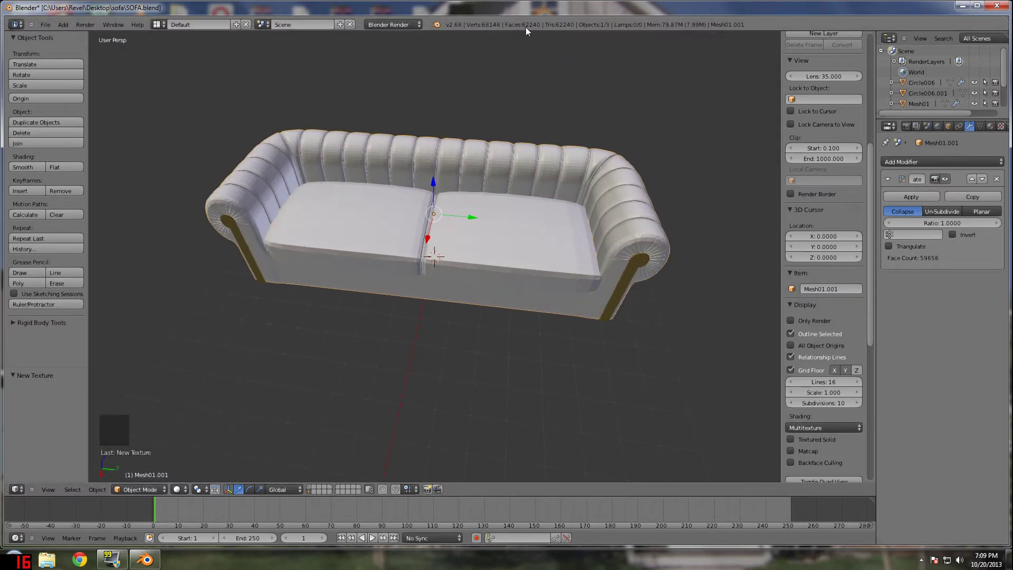
{"action": "left_click", "coordinate": [378, 148]}
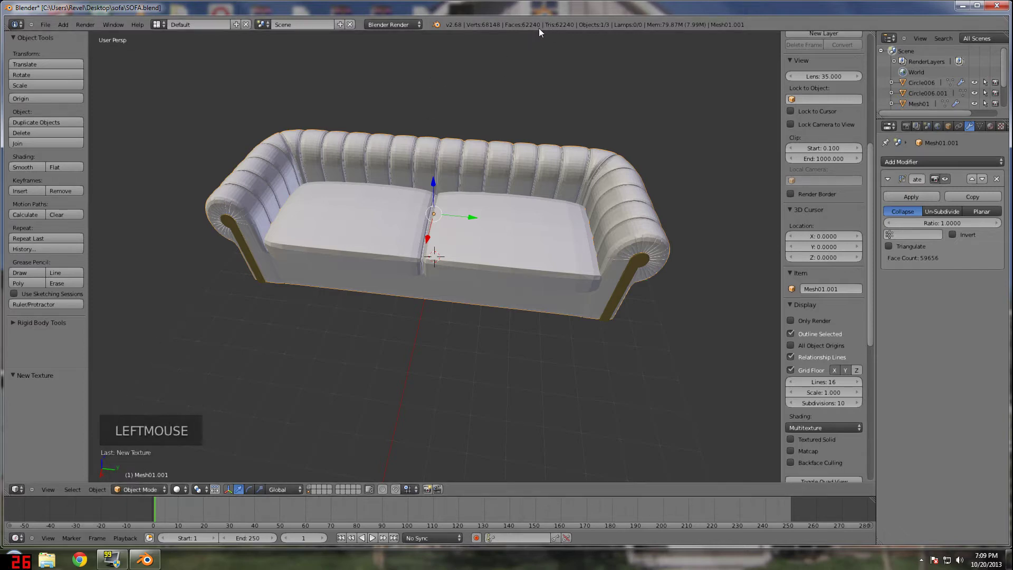
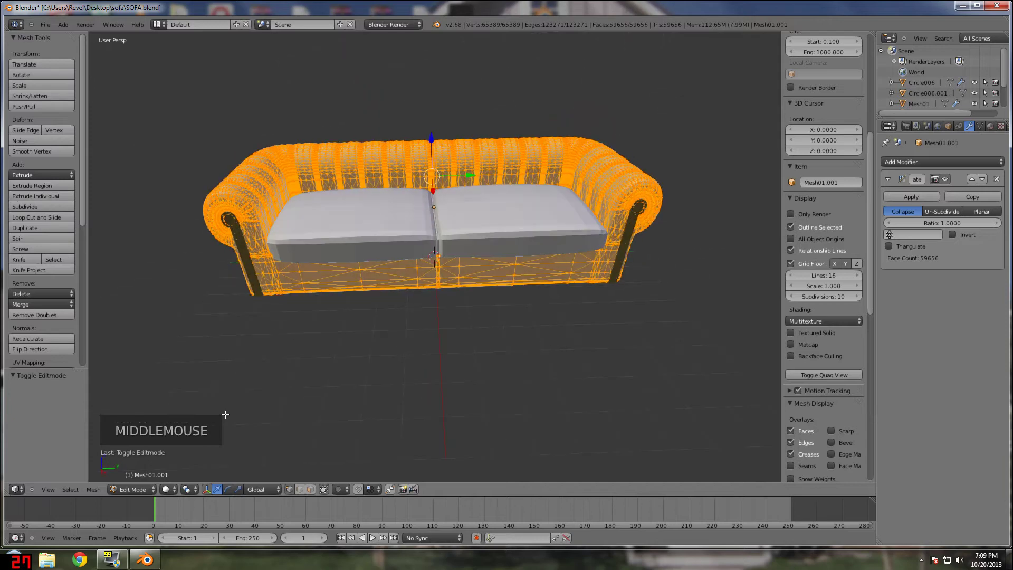
{"action": "left_click", "coordinate": [133, 486]}
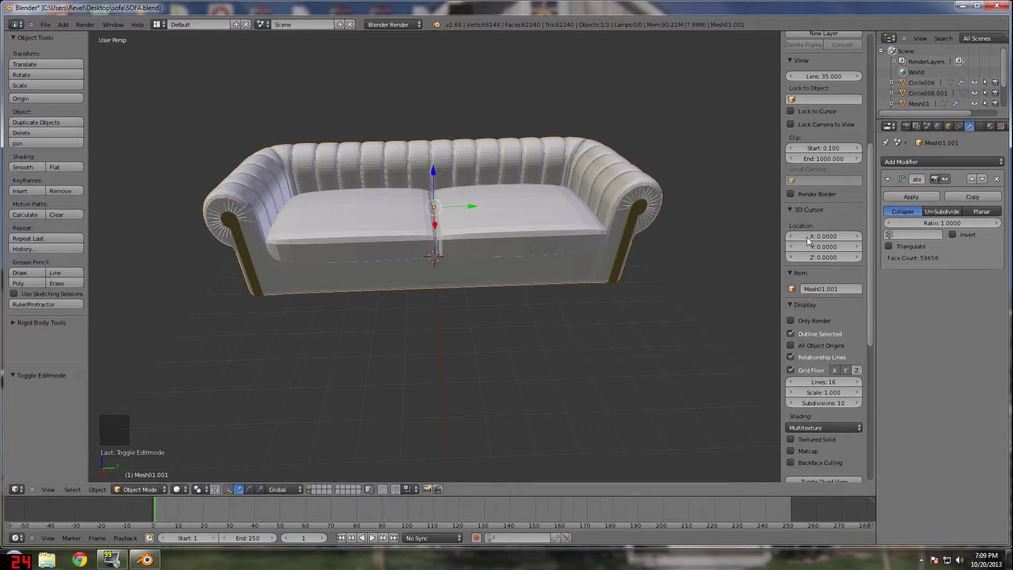
{"action": "left_click", "coordinate": [916, 230]}
{"action": "left_click", "coordinate": [918, 229]}
{"action": "left_click", "coordinate": [934, 226]}
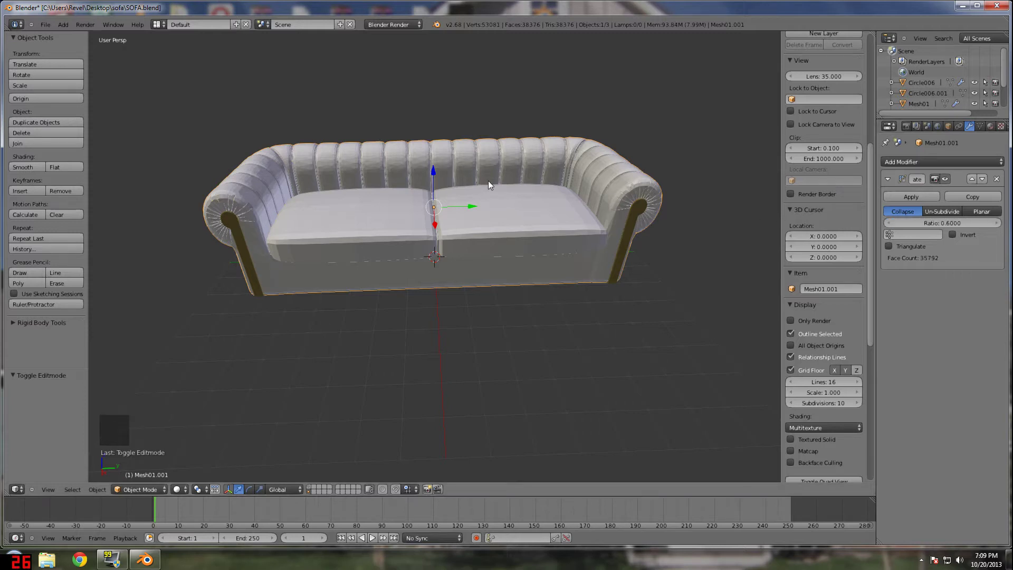
{"action": "middle_click", "coordinate": [486, 179]}
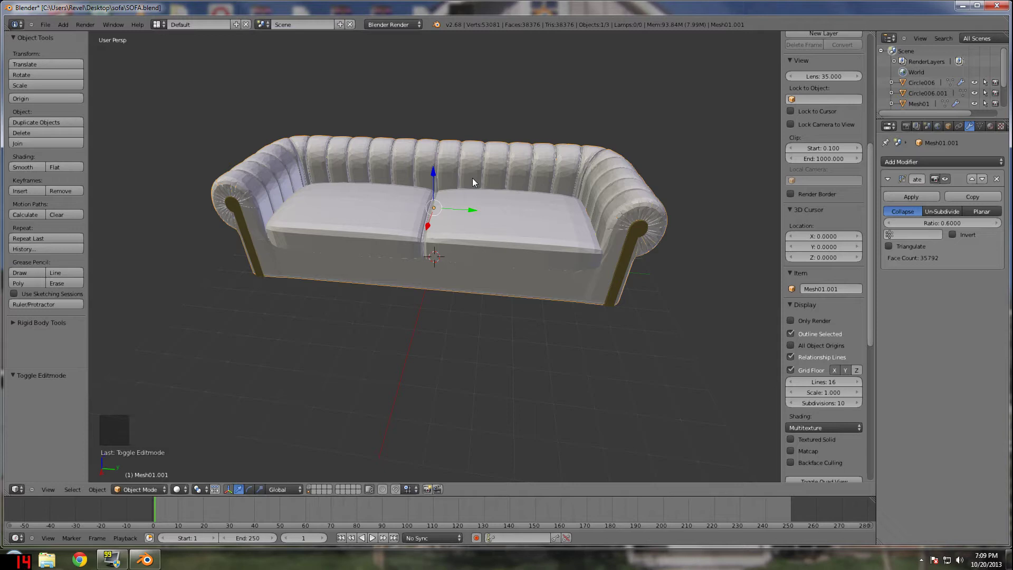
{"action": "middle_click", "coordinate": [486, 168]}
{"action": "scroll", "scroll_direction": "up", "scroll_amount": 3}
{"action": "scroll", "scroll_direction": "down", "scroll_amount": 3}
{"action": "right_click", "coordinate": [585, 235]}
{"action": "right_click", "coordinate": [619, 149]}
{"action": "middle_click", "coordinate": [433, 235]}
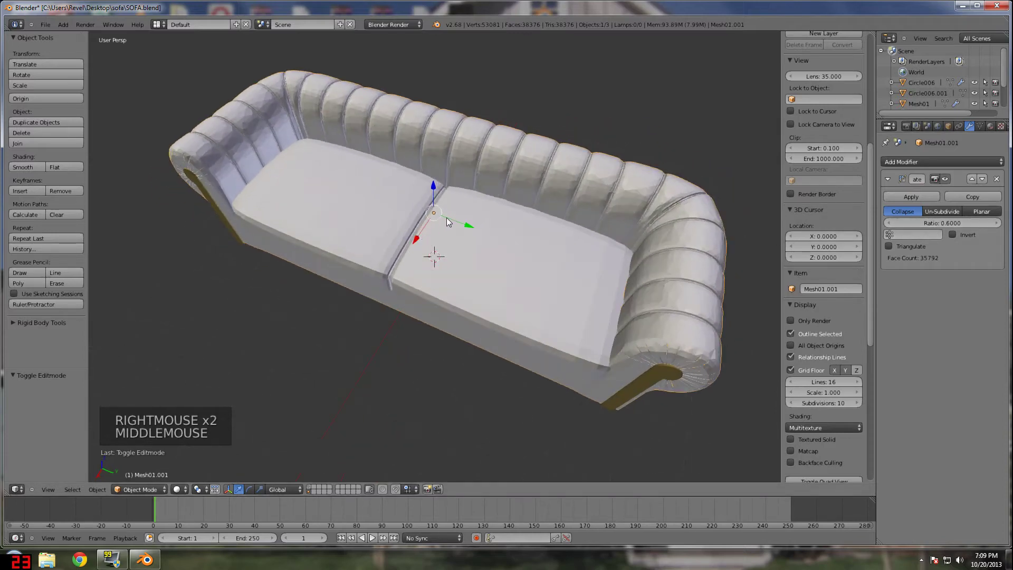
{"action": "scroll", "scroll_direction": "down", "scroll_amount": 3}
{"action": "middle_click", "coordinate": [448, 201]}
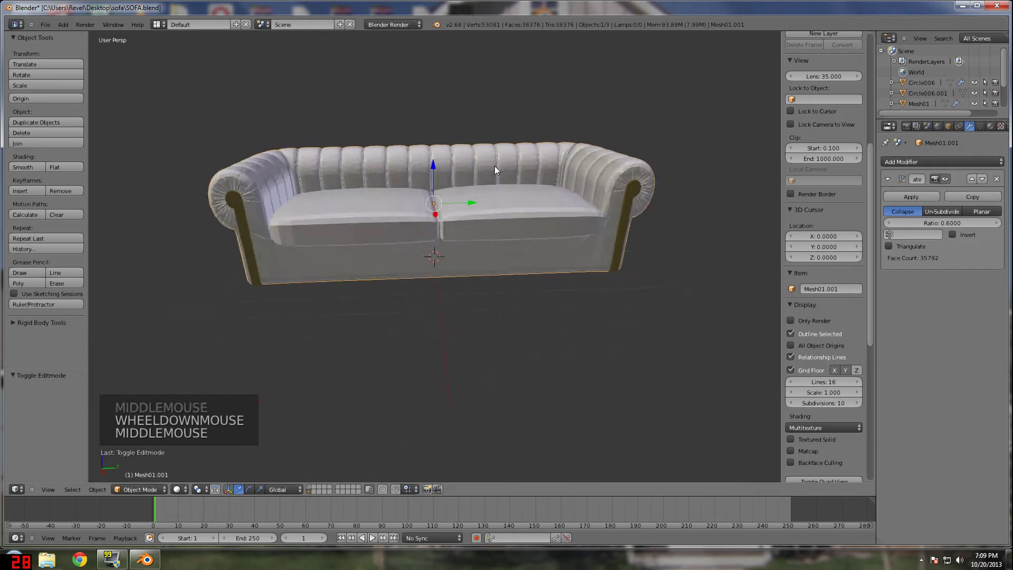
{"action": "scroll", "scroll_direction": "up", "scroll_amount": 3}
{"action": "middle_click", "coordinate": [499, 148]}
{"action": "scroll", "scroll_direction": "down", "scroll_amount": 3}
{"action": "left_click", "coordinate": [29, 172]}
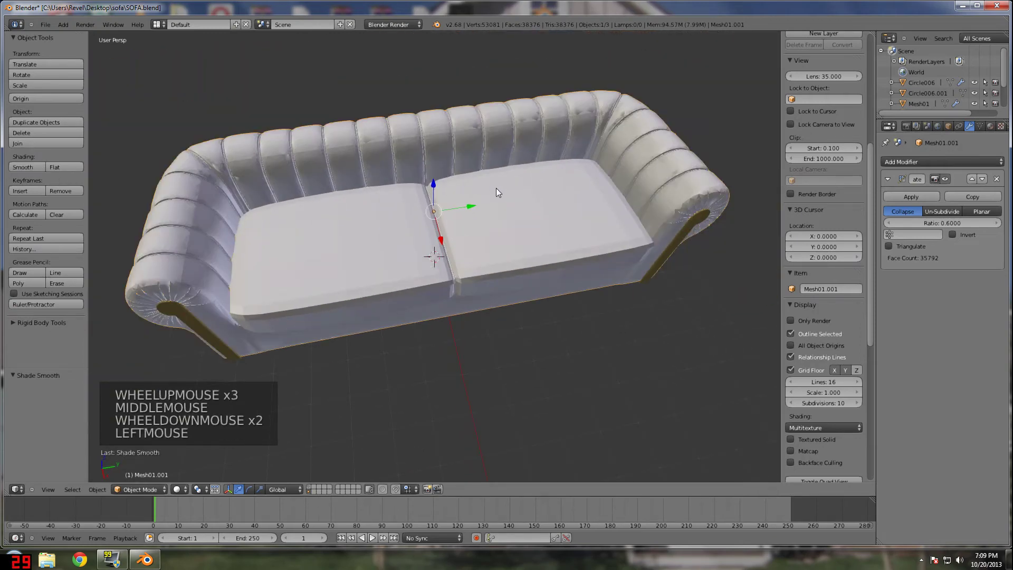
{"action": "middle_click", "coordinate": [469, 166]}
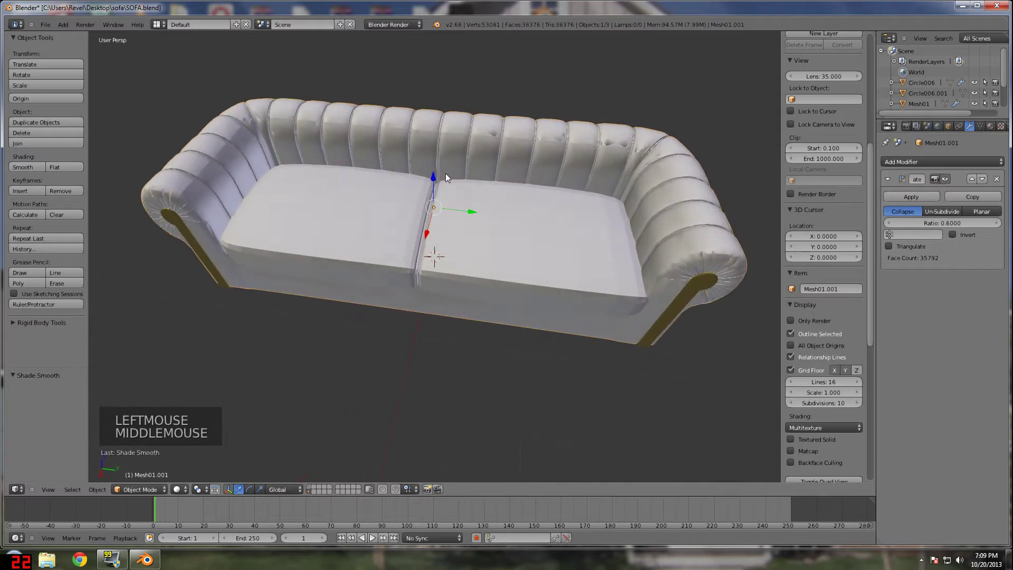
{"action": "scroll", "scroll_direction": "up", "scroll_amount": 3}
{"action": "middle_click", "coordinate": [446, 156]}
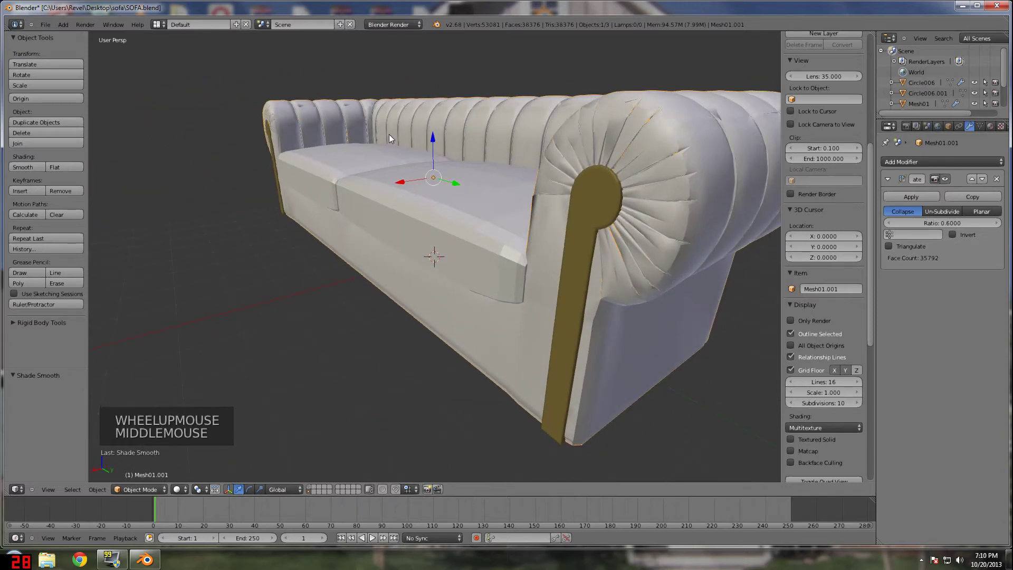
{"action": "middle_click", "coordinate": [584, 141]}
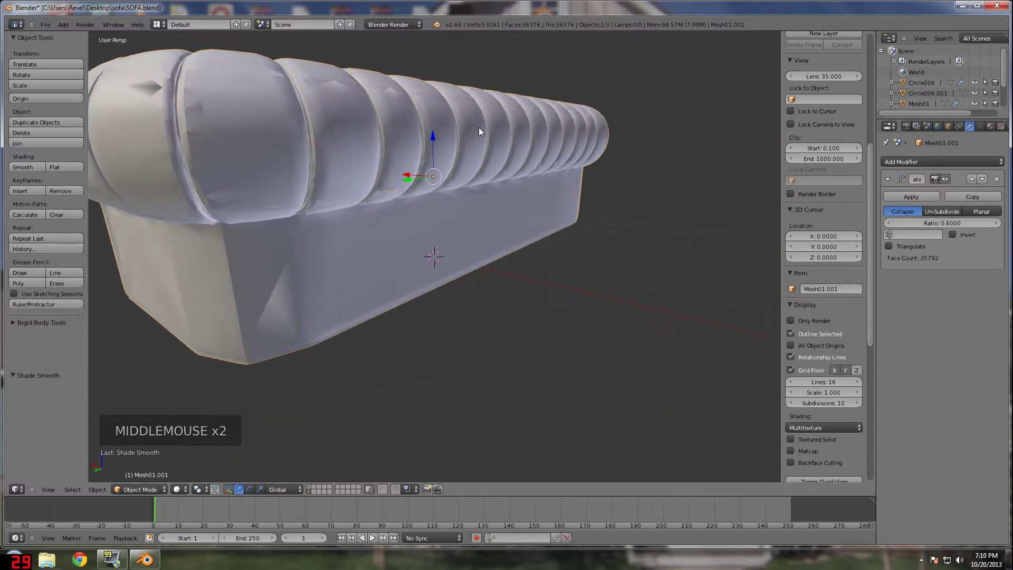
{"action": "scroll", "scroll_direction": "up", "scroll_amount": 3}
{"action": "scroll", "scroll_direction": "down", "scroll_amount": 3}
{"action": "middle_click", "coordinate": [433, 111]}
{"action": "scroll", "scroll_direction": "down", "scroll_amount": 3}
{"action": "middle_click", "coordinate": [532, 161]}
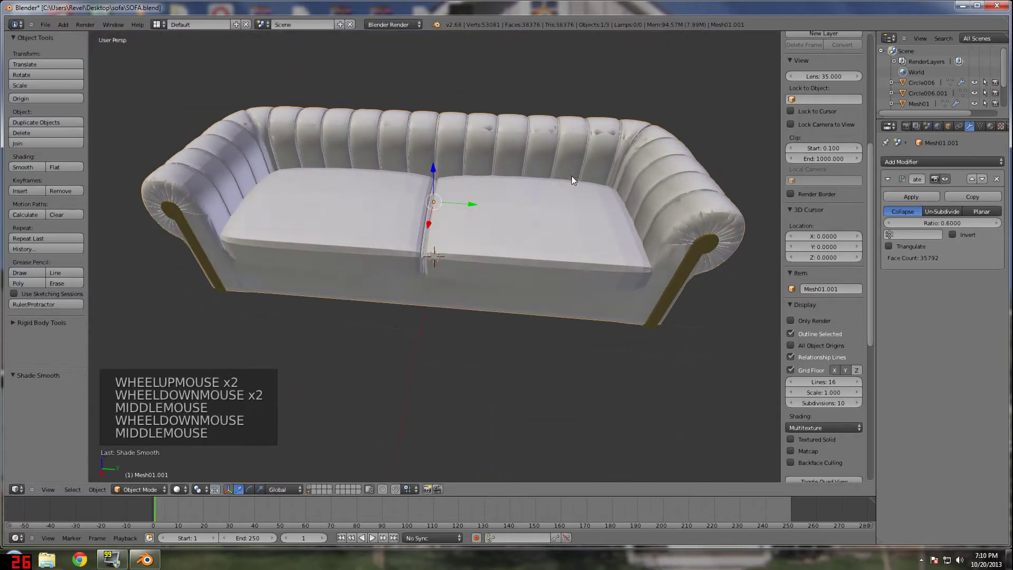
{"action": "scroll", "scroll_direction": "up", "scroll_amount": 3}
- Set the Decimate ratio to 0.5 on the seat cushions Mesh02.001 and the wooden trim Circle006.001
{"action": "right_click", "coordinate": [583, 211]}
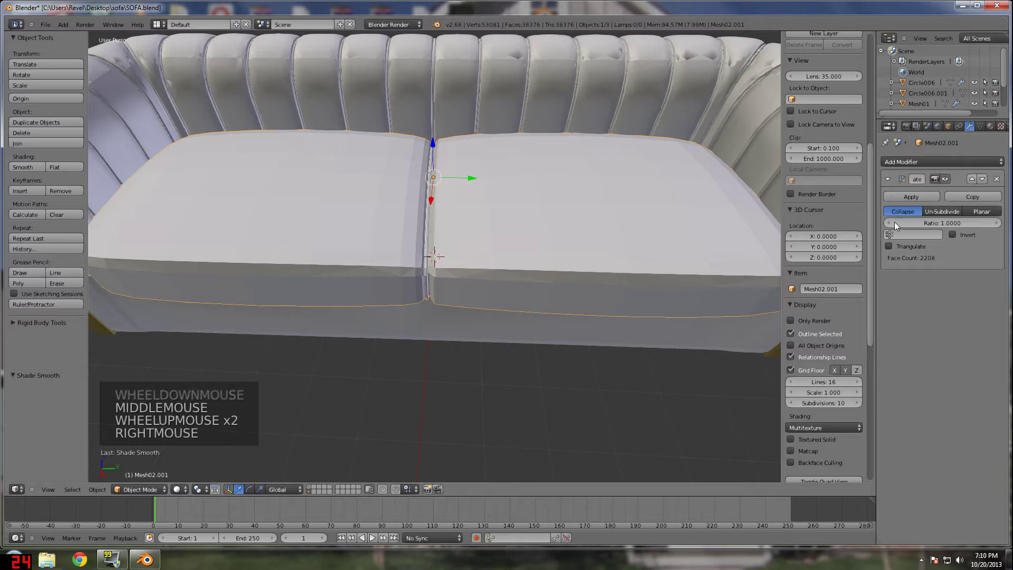
{"action": "left_click", "coordinate": [930, 225]}
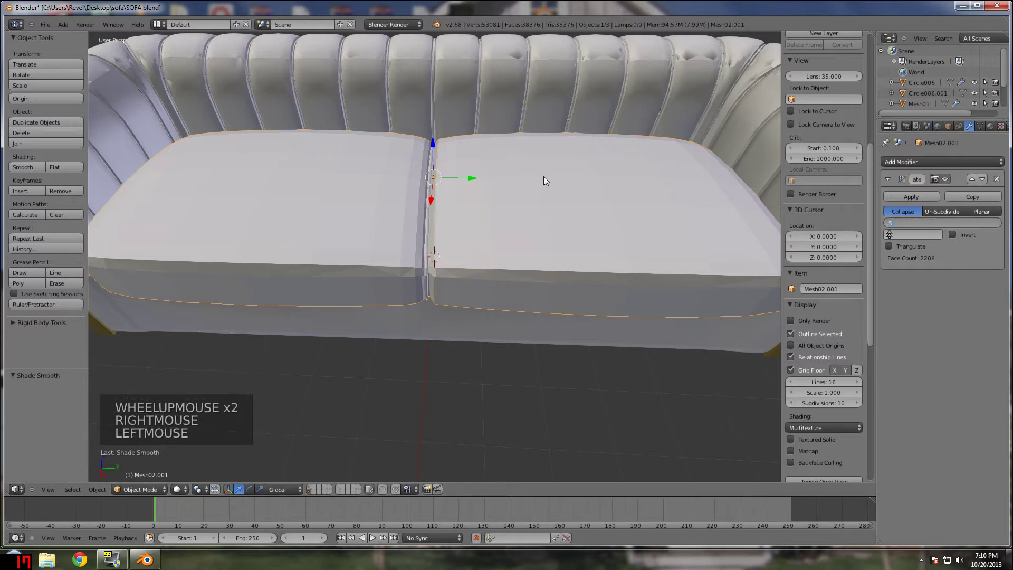
{"action": "scroll", "scroll_direction": "down", "scroll_amount": 3}
{"action": "middle_click", "coordinate": [527, 159]}
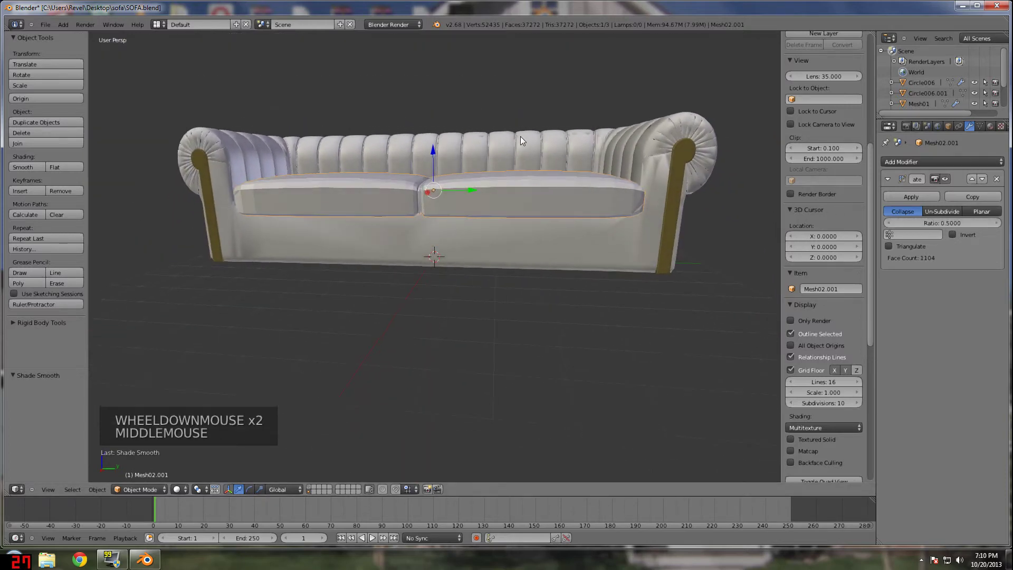
{"action": "right_click", "coordinate": [689, 149]}
{"action": "left_click", "coordinate": [910, 220]}
{"action": "left_click", "coordinate": [920, 223]}
{"action": "left_click", "coordinate": [921, 224]}
{"action": "left_click", "coordinate": [925, 225]}
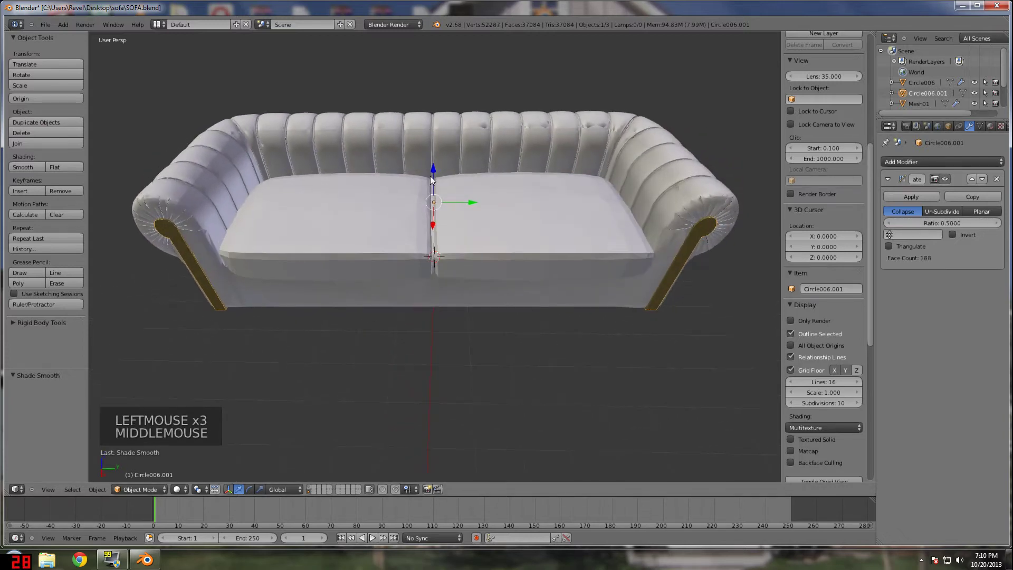
- Apply the Decimate modifier on the wooden trim, cushions and sofa body
{"action": "right_click", "coordinate": [493, 154]}
{"action": "left_click", "coordinate": [900, 202]}
{"action": "right_click", "coordinate": [576, 224]}
{"action": "left_click", "coordinate": [916, 202]}
{"action": "right_click", "coordinate": [694, 236]}
{"action": "left_click", "coordinate": [903, 204]}
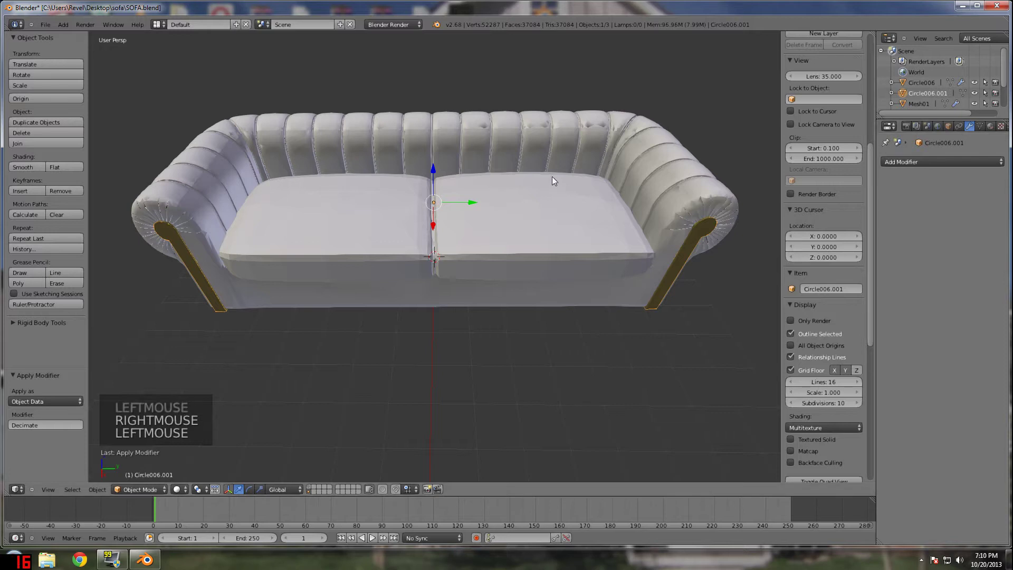
- Assign FabricColor4_DIFF.jpg to the sofa body's UVs and set its texture mapping coordinates to UV
{"action": "right_click", "coordinate": [537, 156]}
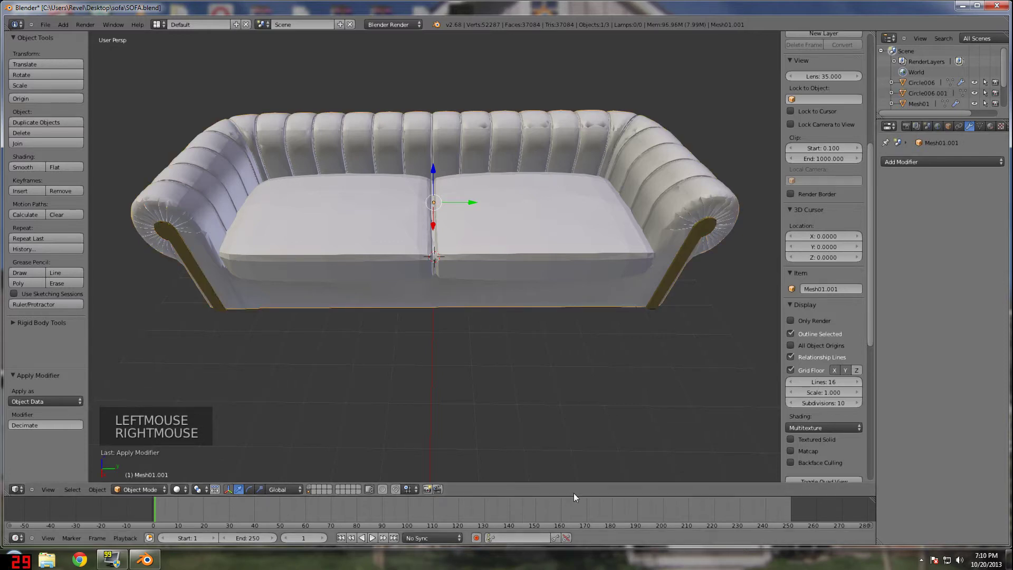
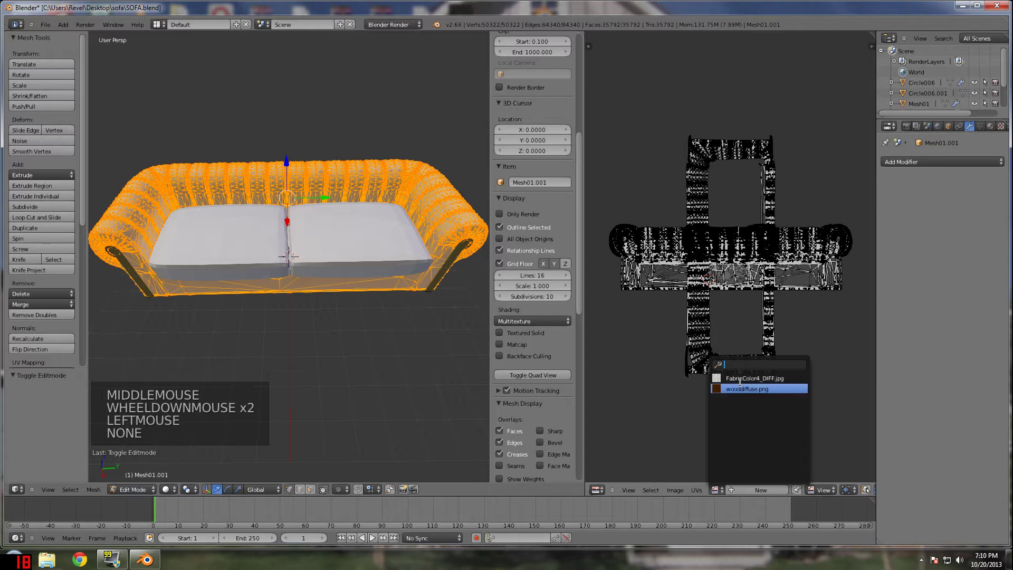
{"action": "left_click", "coordinate": [1004, 129]}
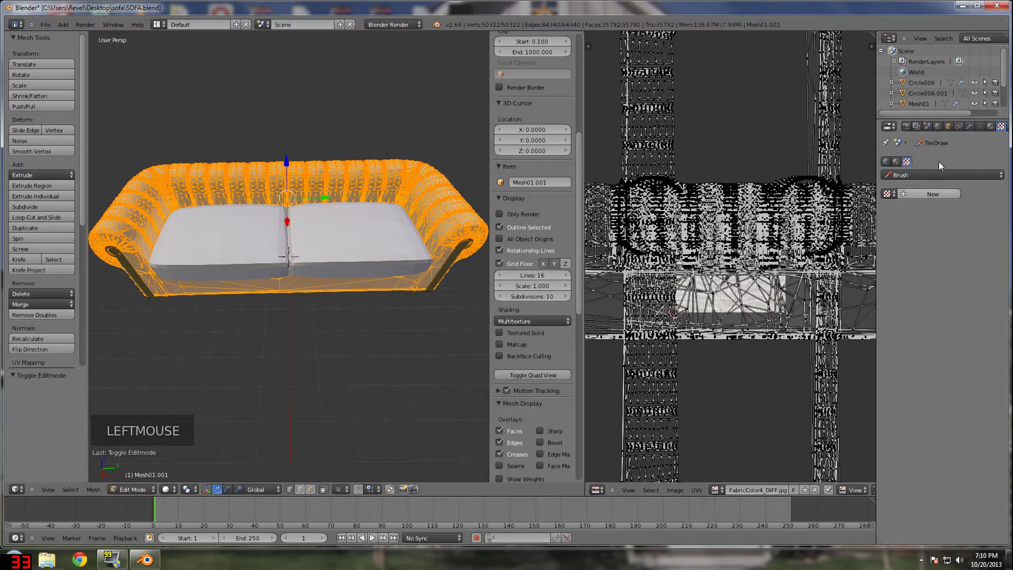
{"action": "scroll", "scroll_direction": "down", "scroll_amount": 3}
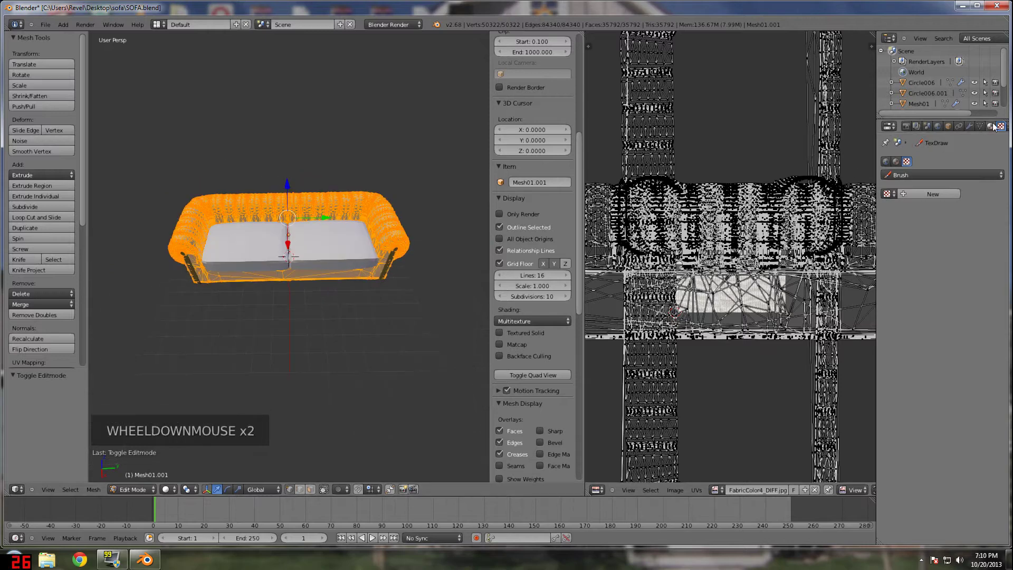
{"action": "left_click", "coordinate": [994, 127]}
{"action": "left_click", "coordinate": [997, 133]}
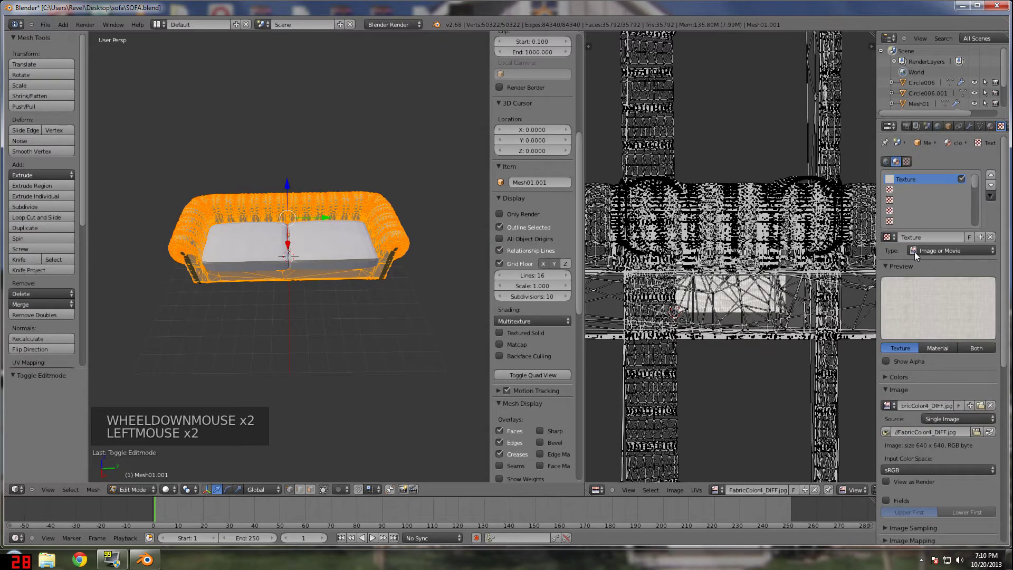
{"action": "left_click", "coordinate": [1004, 344]}
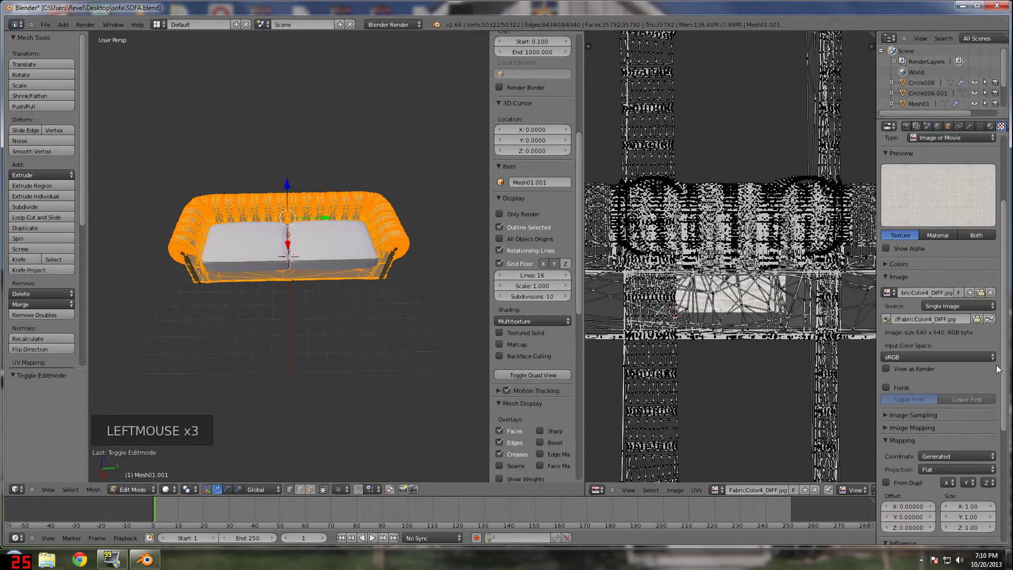
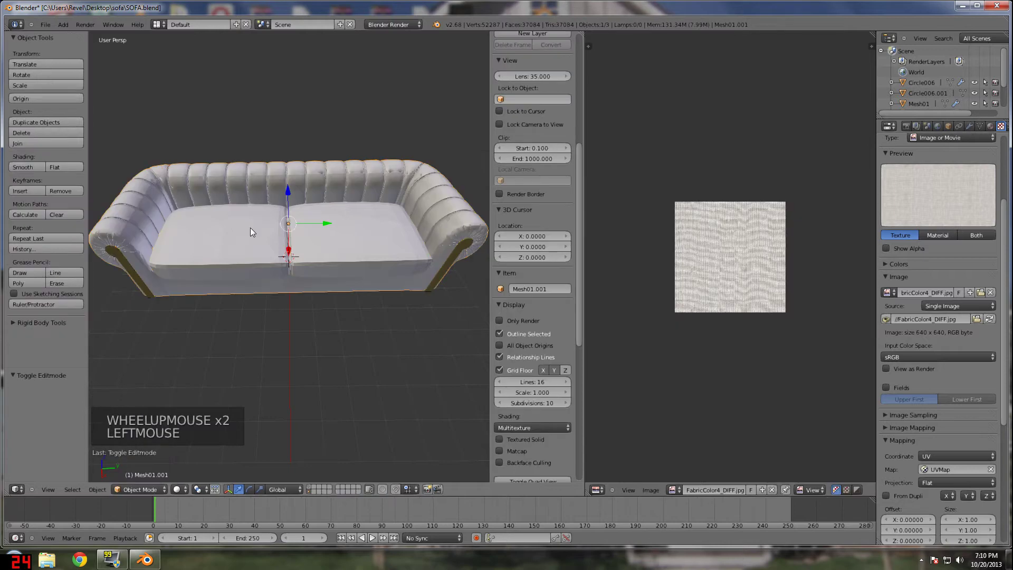
- Put the FabricColor4_DIFF image on the seat cushions' UVs in Edit Mode
{"action": "right_click", "coordinate": [252, 245]}
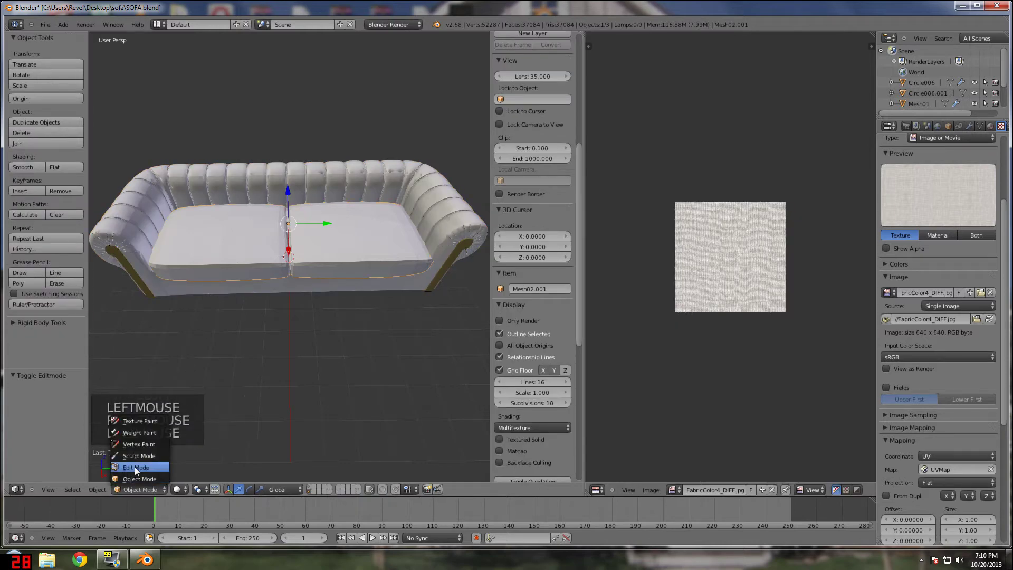
{"action": "left_click", "coordinate": [815, 256]}
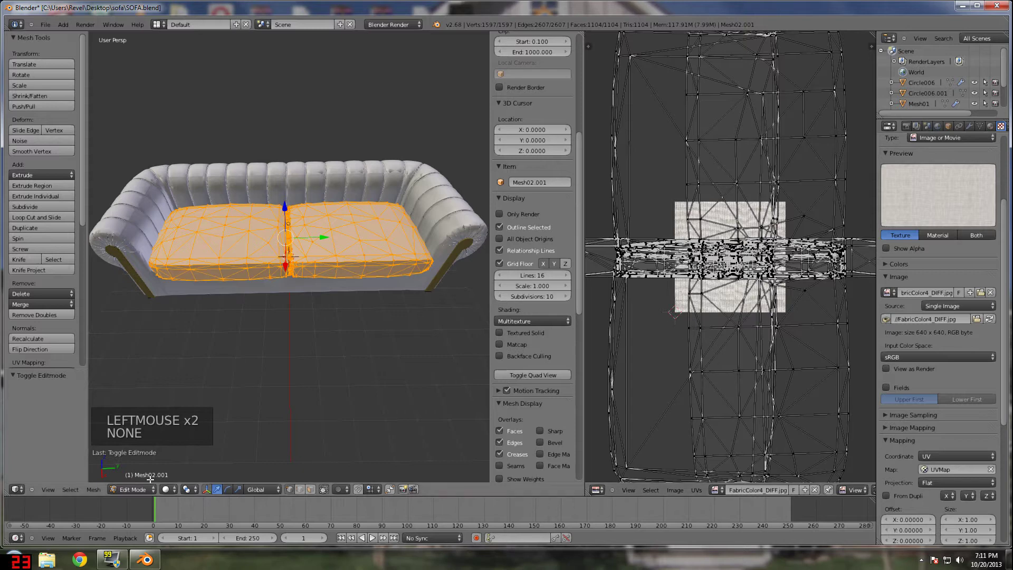
{"action": "left_click", "coordinate": [132, 494]}
{"action": "left_click", "coordinate": [154, 460]}
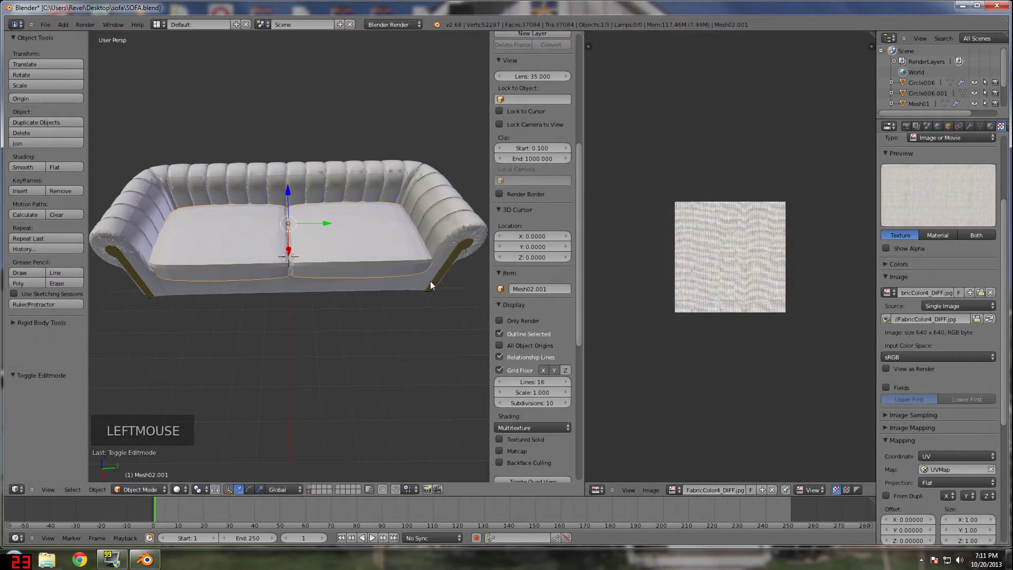
- Set the wooden trim's wood texture mapping to the UVMap coordinates
{"action": "right_click", "coordinate": [444, 280]}
{"action": "left_click", "coordinate": [151, 492]}
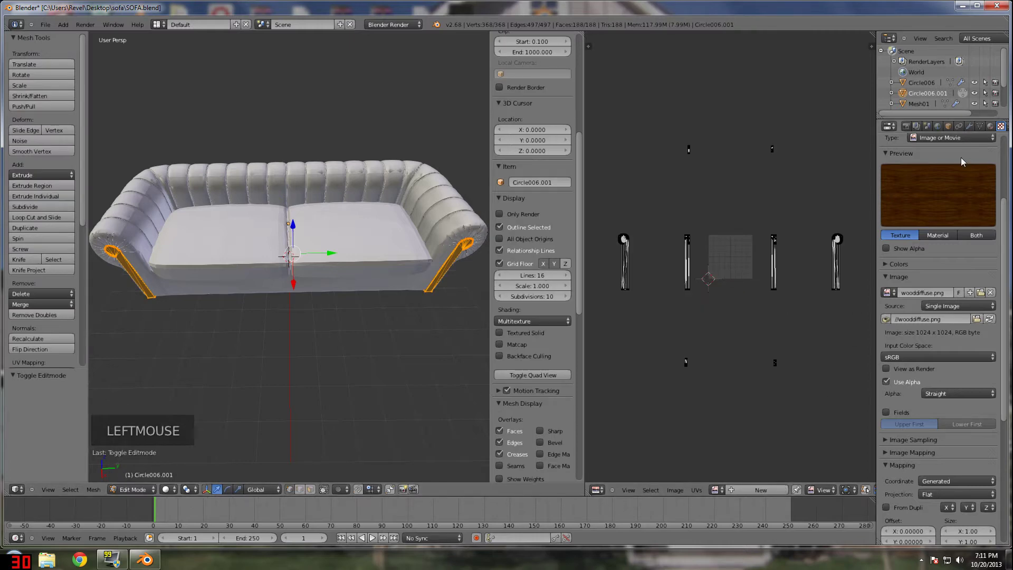
{"action": "left_click", "coordinate": [1008, 188]}
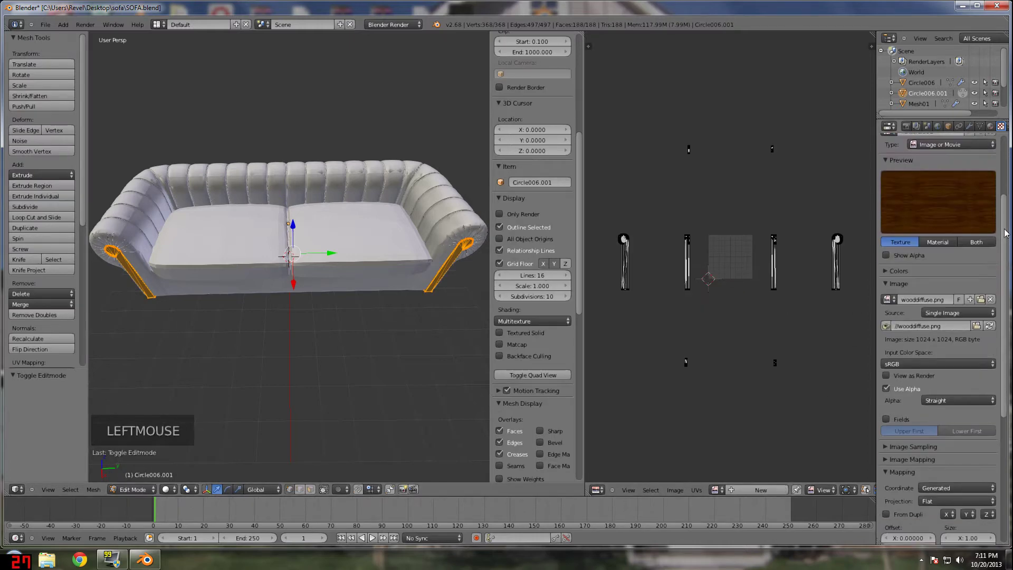
{"action": "left_click", "coordinate": [936, 423]}
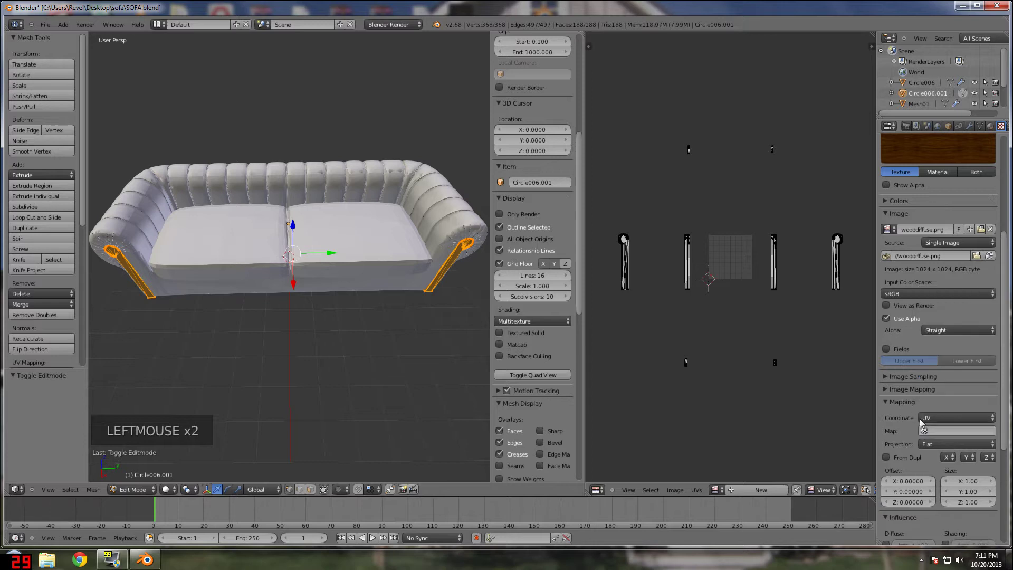
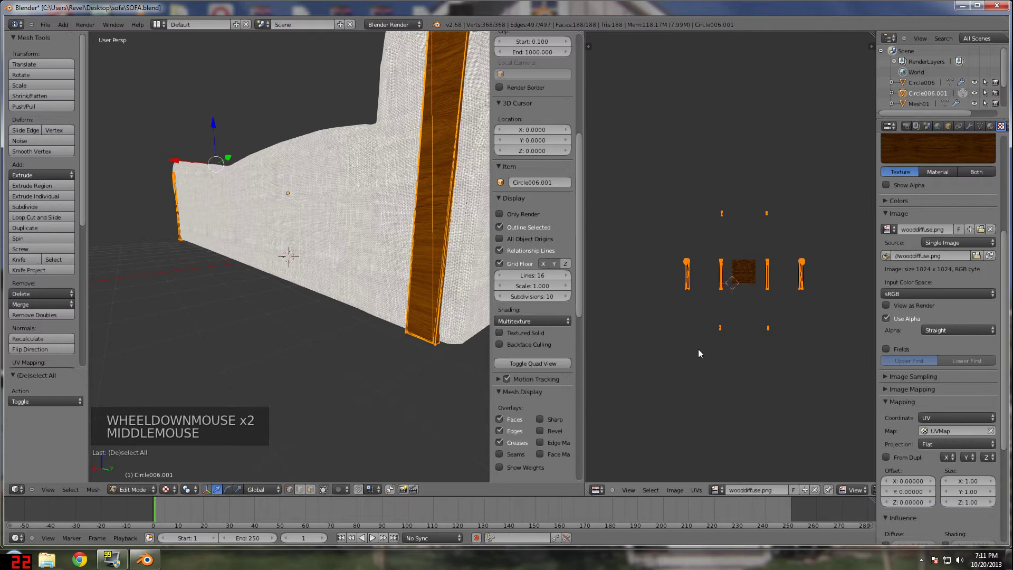
- Rotate the wooden trim's UV islands 90 degrees over wooddiffuse.png, then return to Object Mode and select the sofa body
{"action": "key", "text": "r"}
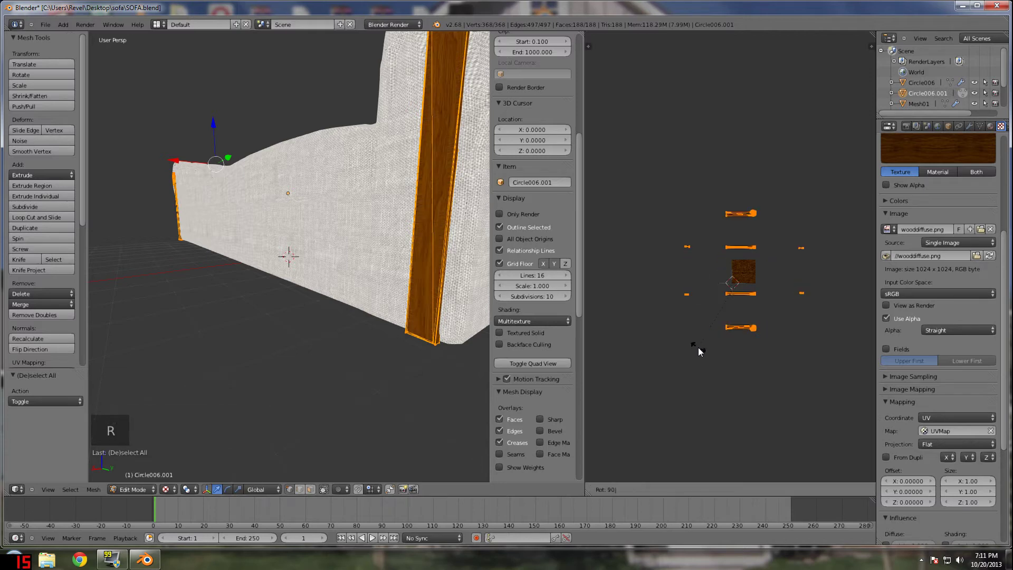
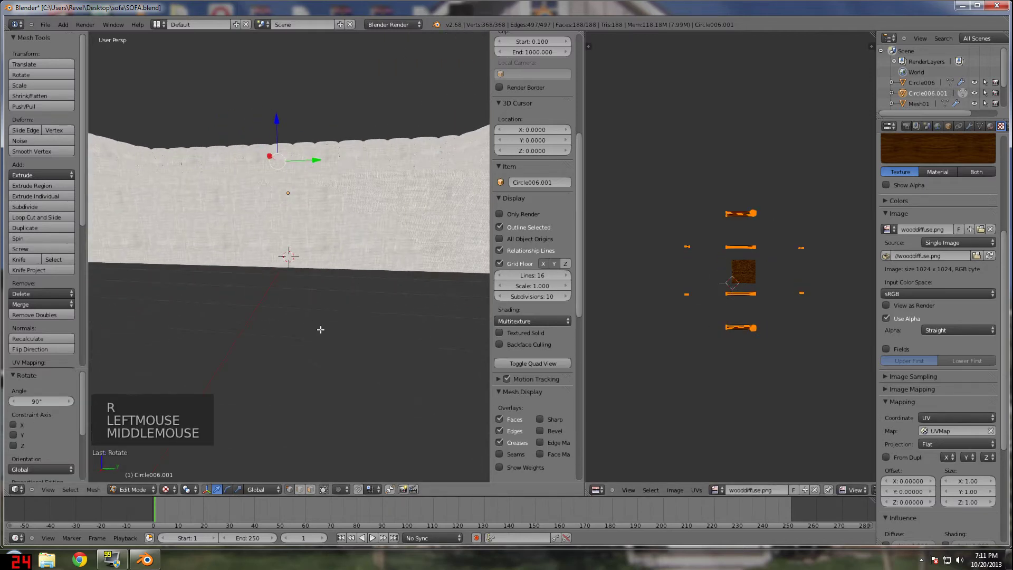
{"action": "scroll", "scroll_direction": "down", "scroll_amount": 3}
{"action": "scroll", "scroll_direction": "up", "scroll_amount": 3}
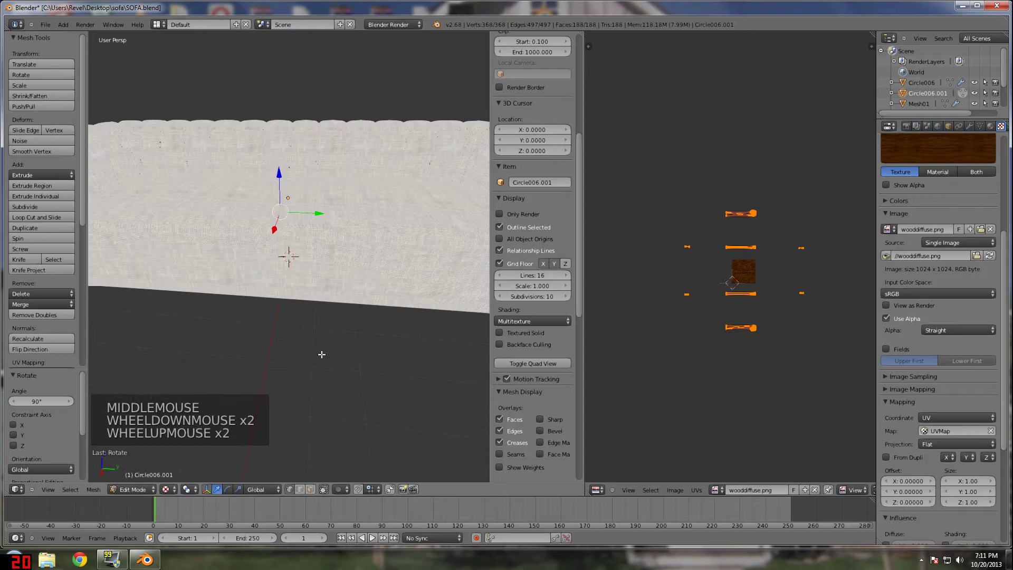
{"action": "left_click", "coordinate": [132, 492]}
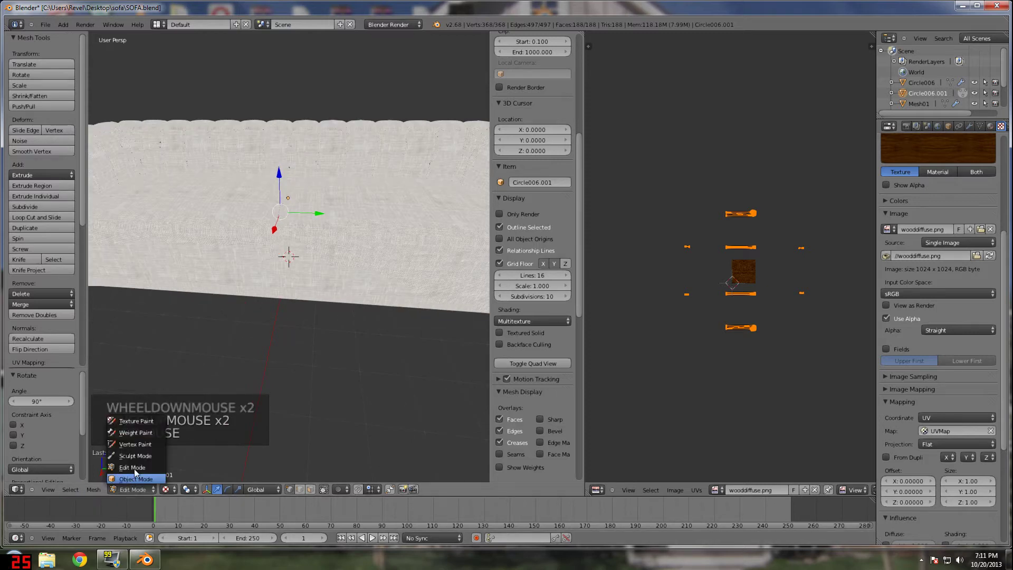
{"action": "middle_click", "coordinate": [269, 357]}
{"action": "scroll", "scroll_direction": "down", "scroll_amount": 3}
{"action": "scroll", "scroll_direction": "down", "scroll_amount": 3}
{"action": "right_click", "coordinate": [304, 238]}
{"action": "right_click", "coordinate": [322, 261]}
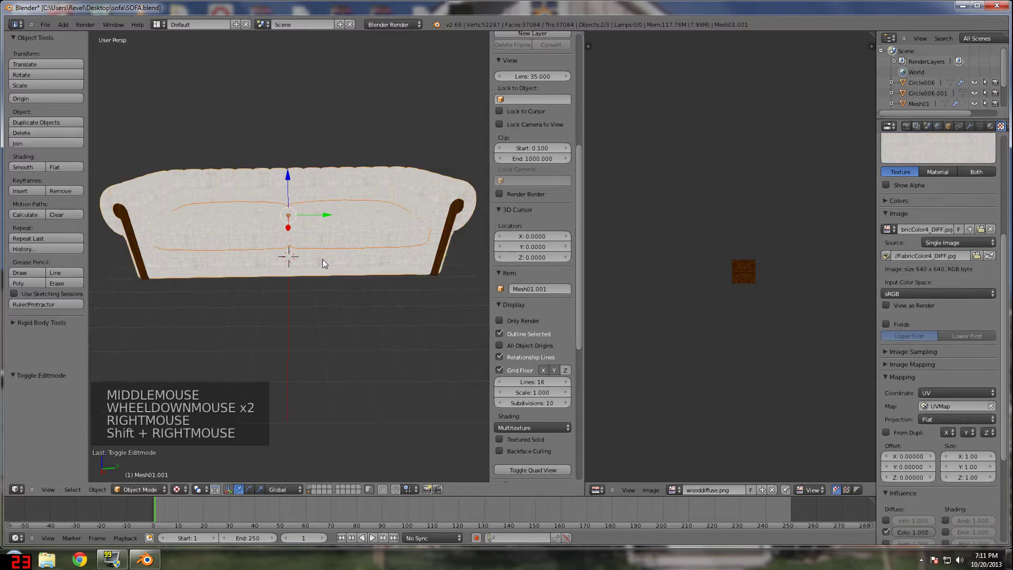
- Select all sofa parts with the body active and join them into one object
{"action": "right_click", "coordinate": [452, 221]}
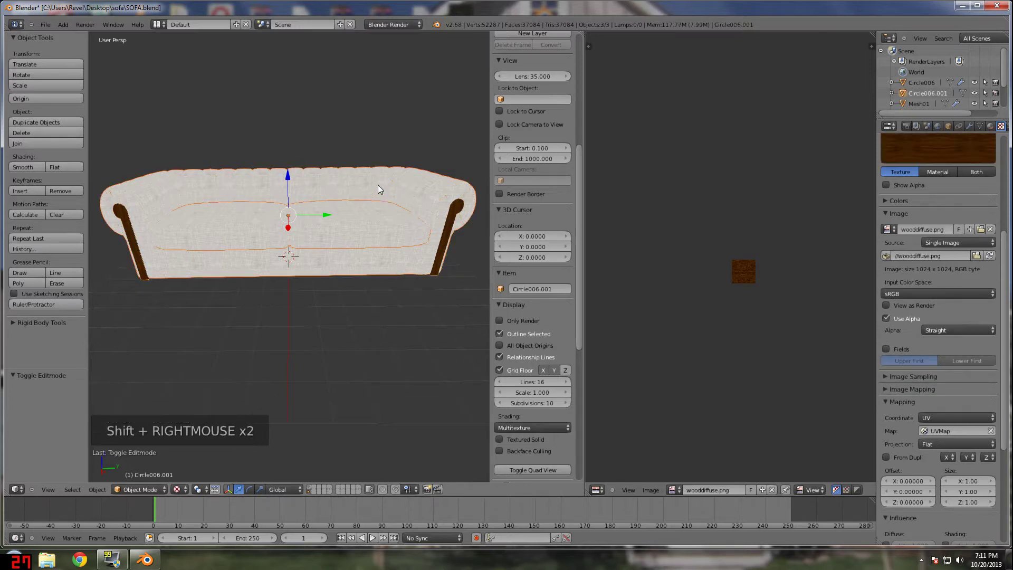
{"action": "key", "text": "a"}
{"action": "key", "text": "a"}
{"action": "right_click", "coordinate": [347, 185]}
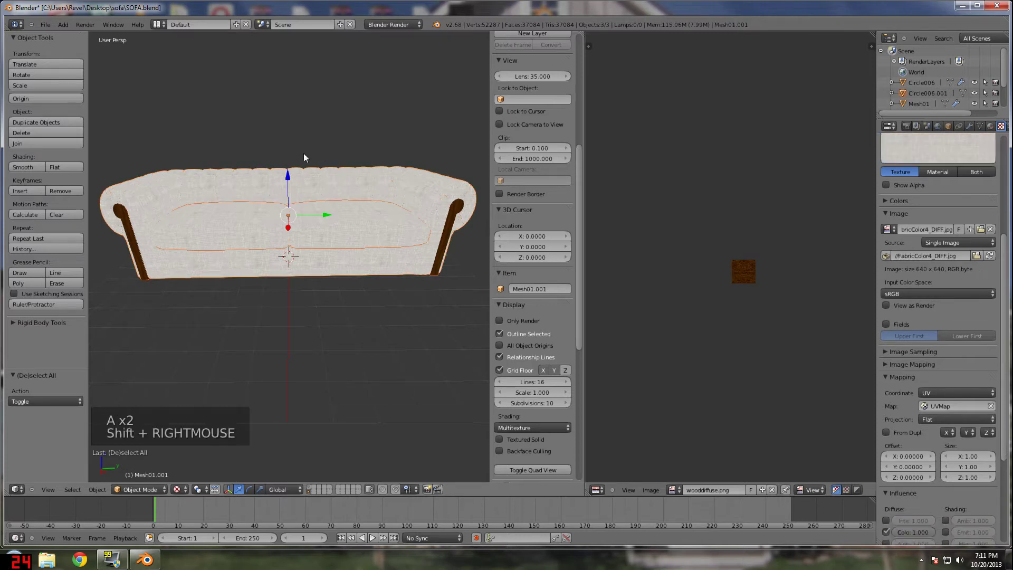
{"action": "middle_click", "coordinate": [306, 169]}
{"action": "middle_click", "coordinate": [268, 191]}
{"action": "left_click", "coordinate": [49, 154]}
- Set the joined sofa's origin to its geometry and add a cube mesh
{"action": "middle_click", "coordinate": [327, 224]}
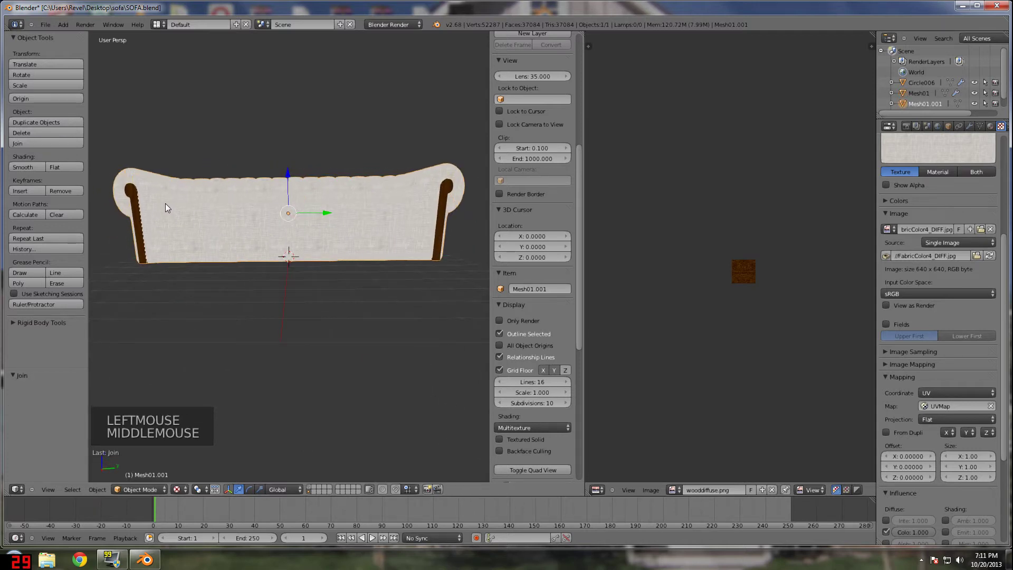
{"action": "left_click", "coordinate": [50, 103]}
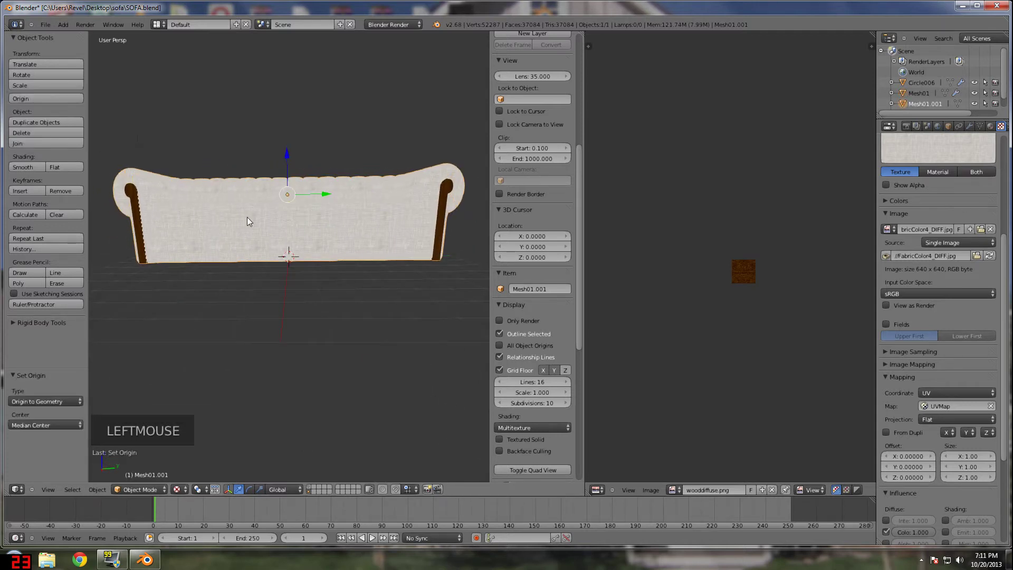
{"action": "middle_click", "coordinate": [251, 230]}
{"action": "scroll", "scroll_direction": "up", "scroll_amount": 3}
{"action": "scroll", "scroll_direction": "down", "scroll_amount": 3}
{"action": "middle_click", "coordinate": [255, 221]}
{"action": "key", "text": "shift+a"}
- Raise the cube and stretch it along the sofa's length, placing it over the seat
{"action": "middle_click", "coordinate": [276, 242]}
{"action": "left_click", "coordinate": [289, 209]}
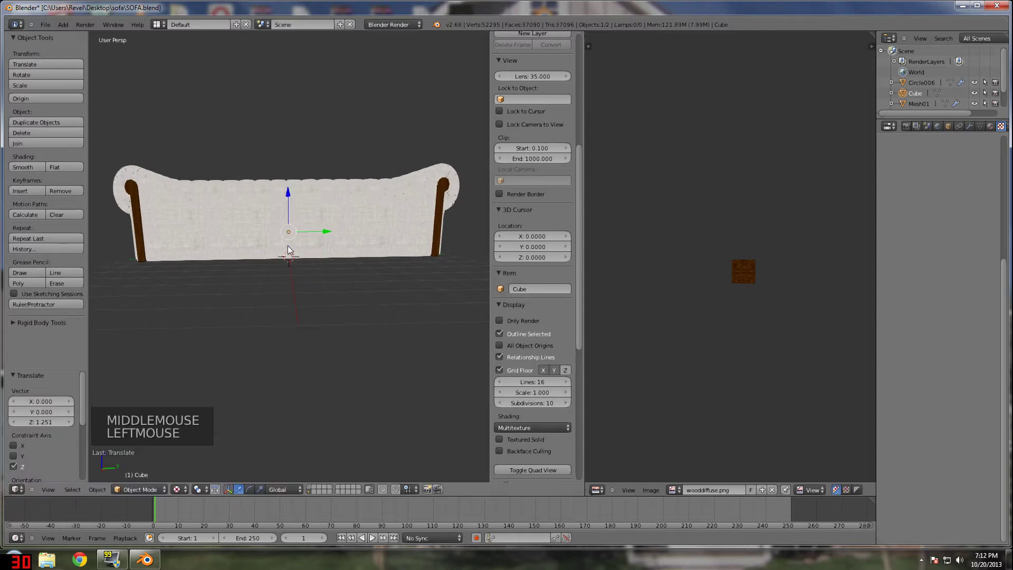
{"action": "middle_click", "coordinate": [291, 236]}
{"action": "scroll", "scroll_direction": "up", "scroll_amount": 3}
{"action": "middle_click", "coordinate": [282, 201]}
{"action": "key", "text": "s"}
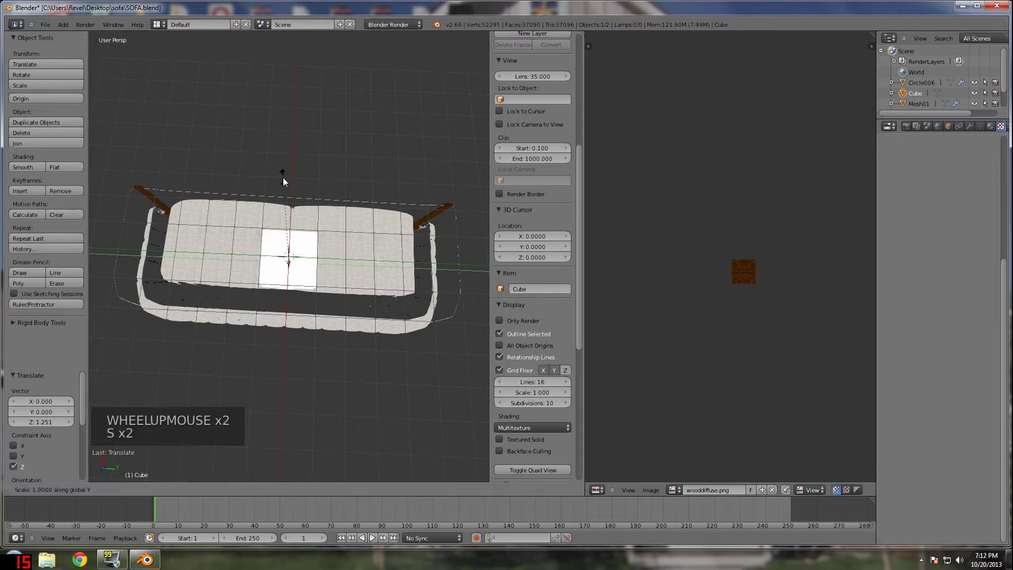
{"action": "left_click", "coordinate": [284, 179]}
{"action": "middle_click", "coordinate": [285, 221]}
{"action": "scroll", "scroll_direction": "down", "scroll_amount": 3}
{"action": "left_click", "coordinate": [286, 175]}
- Slide the cube sideways and lower it into a flat slab within the sofa's seat area
{"action": "middle_click", "coordinate": [291, 221]}
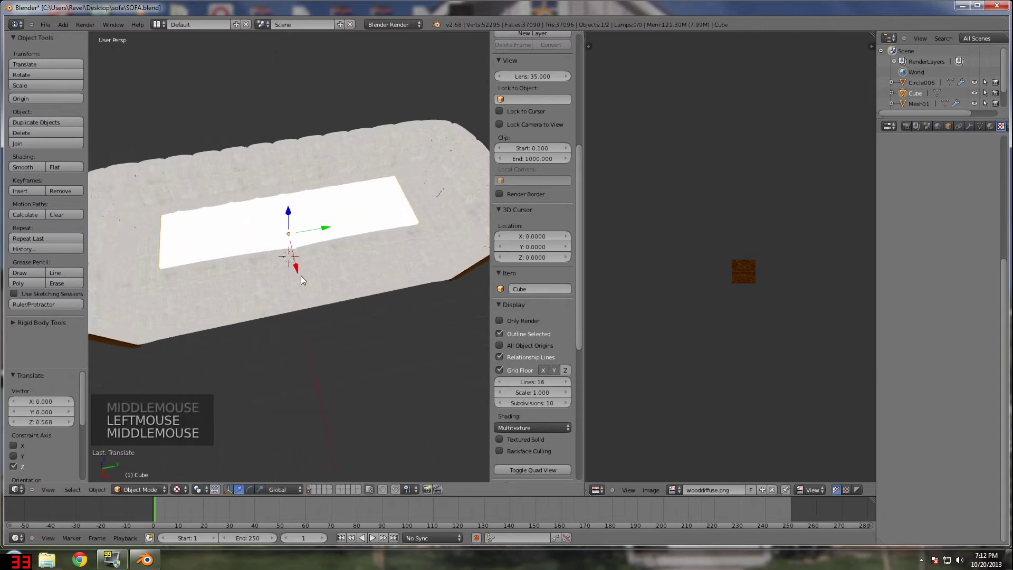
{"action": "left_click", "coordinate": [306, 263]}
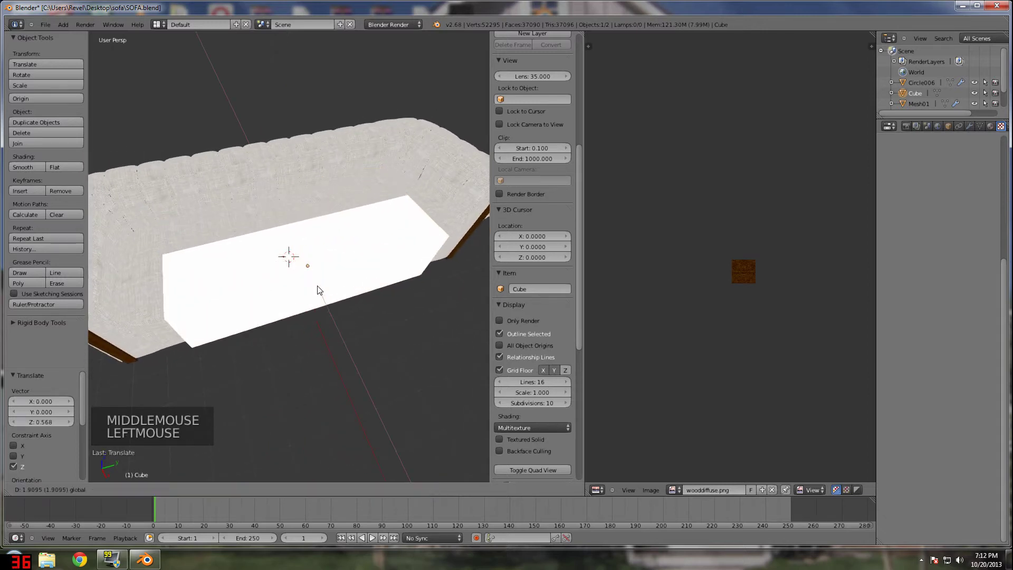
{"action": "middle_click", "coordinate": [305, 263]}
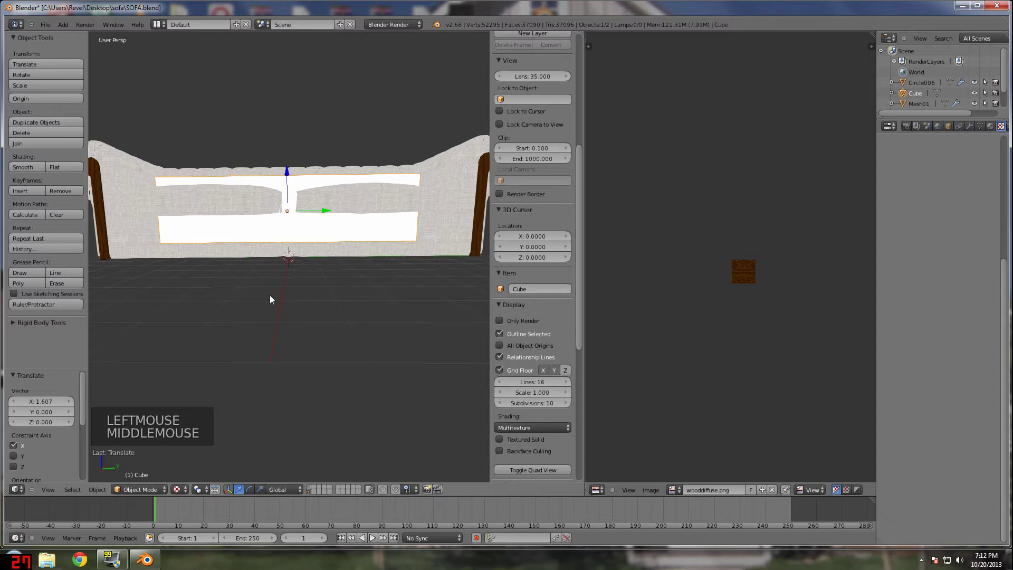
{"action": "left_click", "coordinate": [288, 167]}
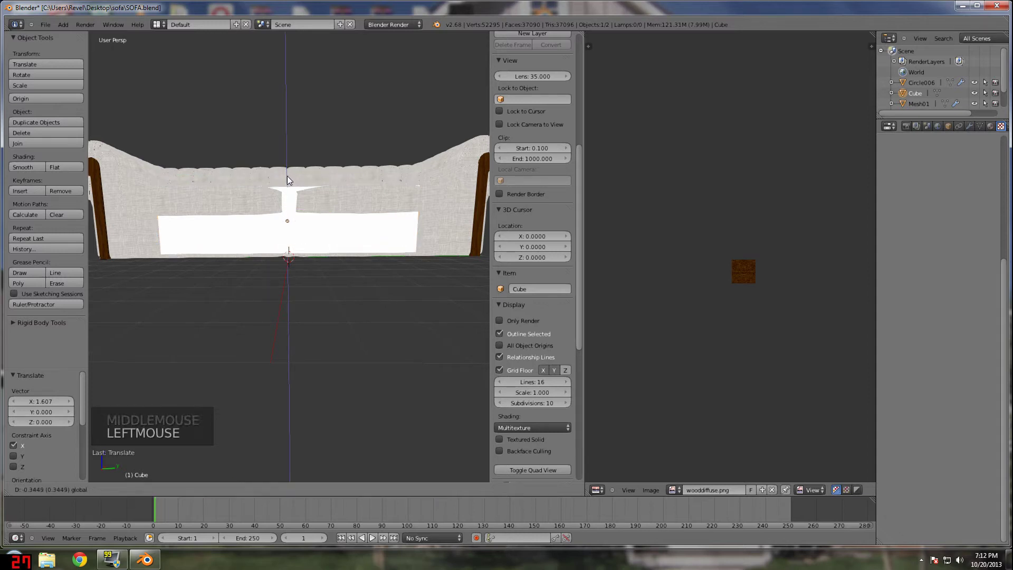
{"action": "key", "text": "s"}
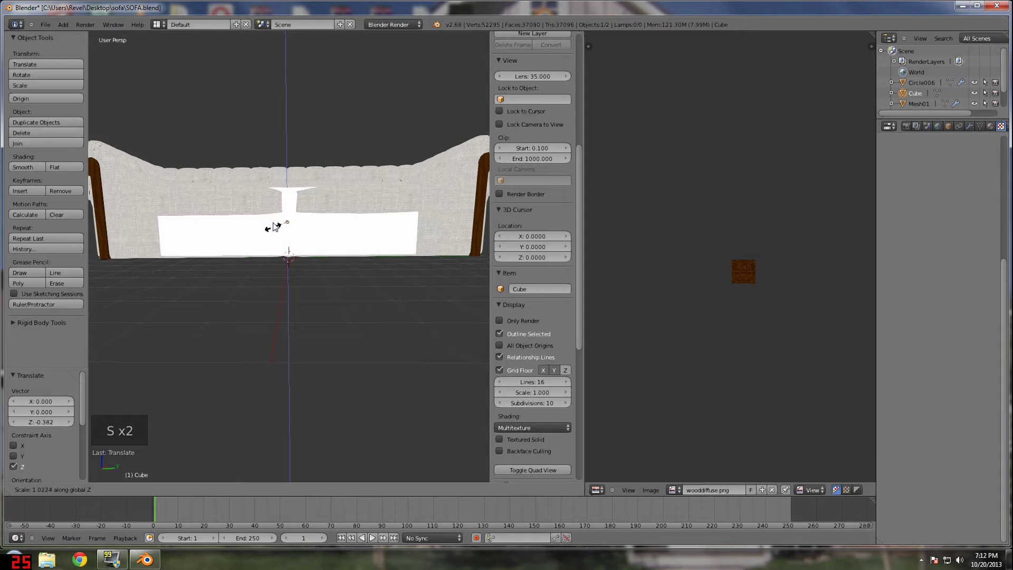
{"action": "left_click", "coordinate": [276, 216]}
{"action": "left_click", "coordinate": [290, 184]}
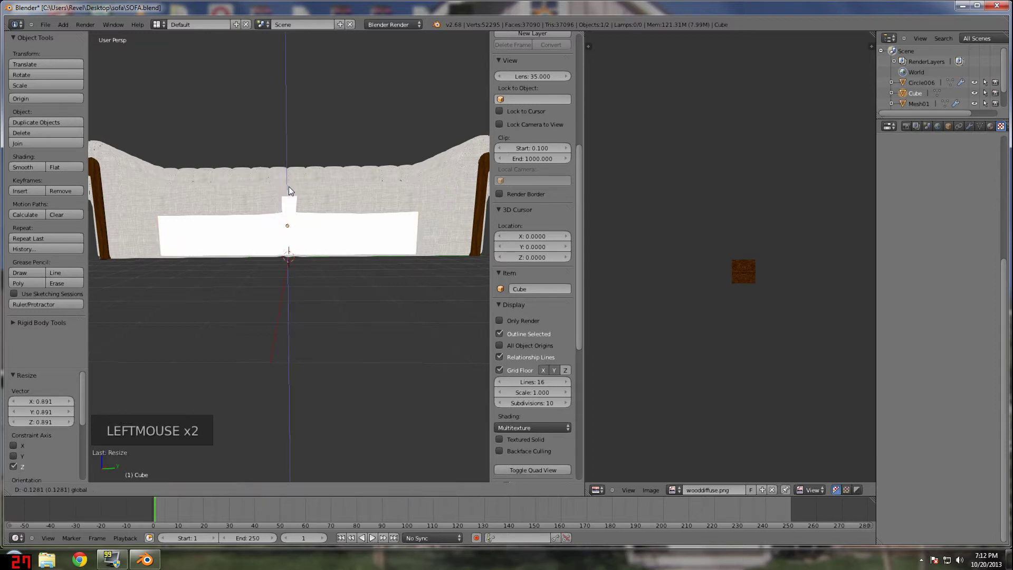
{"action": "middle_click", "coordinate": [275, 232]}
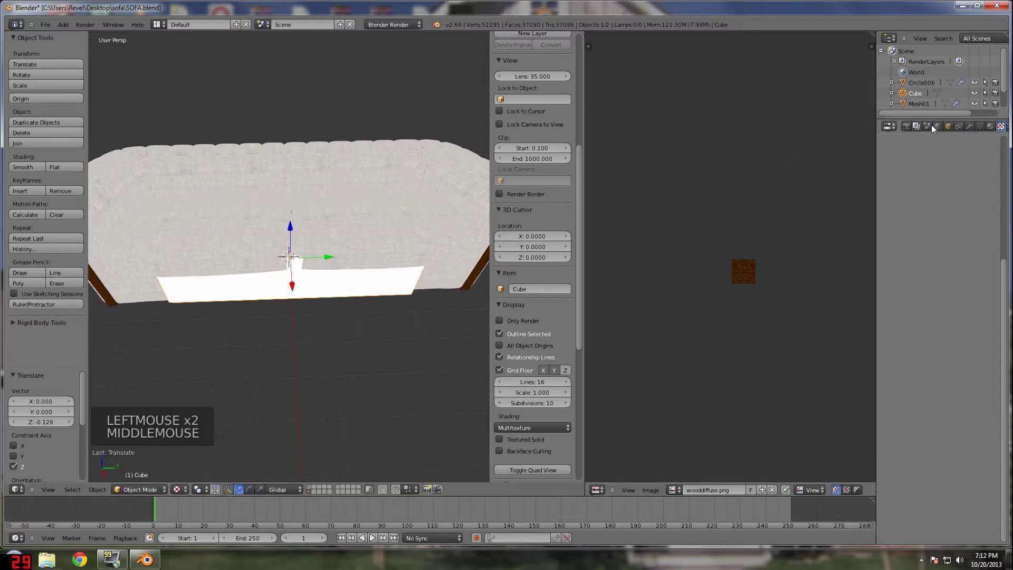
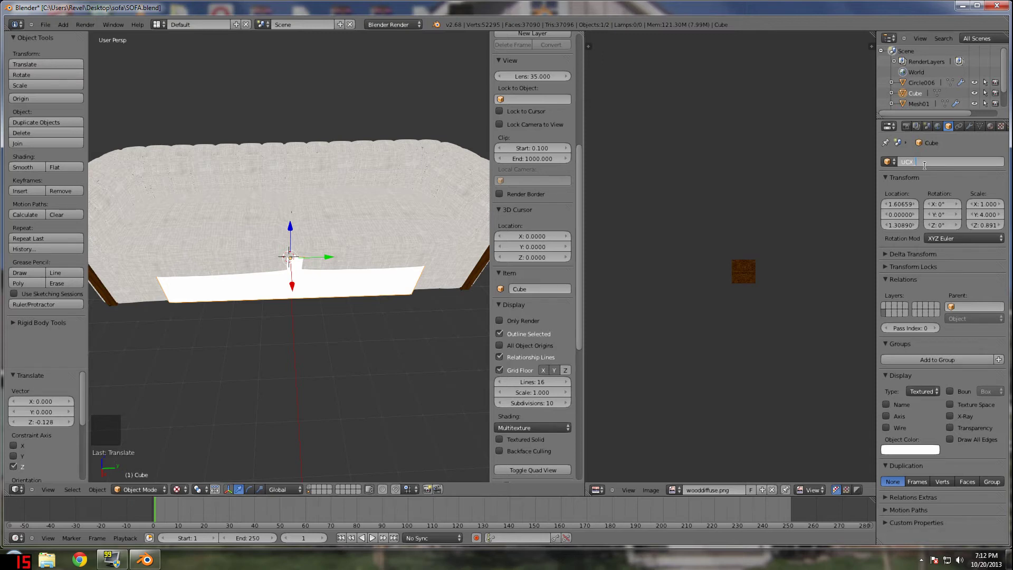
- Rename the collision cube to UCX_SOFA and inspect it in the viewport
{"action": "key", "text": "BackSpace"}
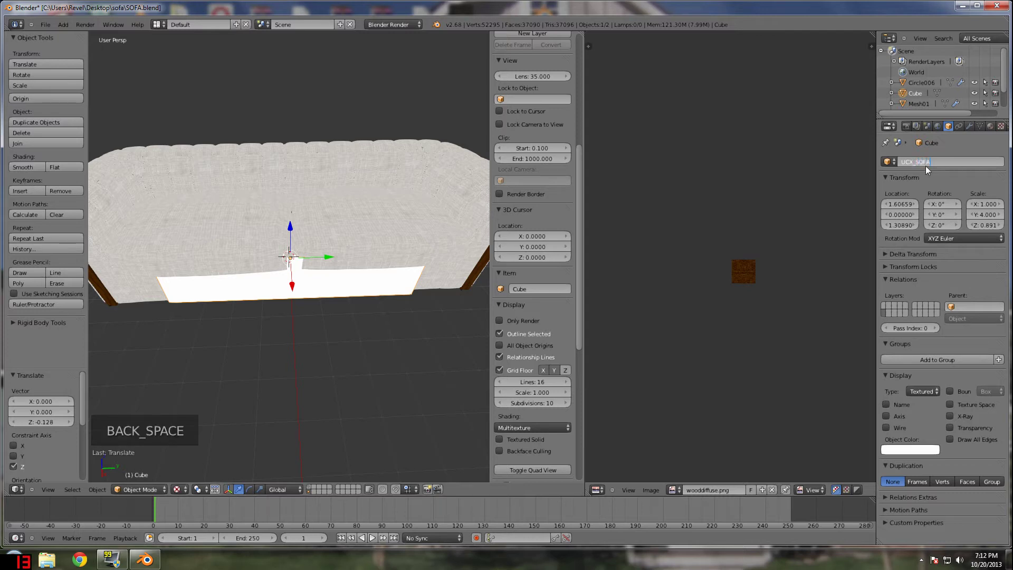
{"action": "middle_click", "coordinate": [328, 228]}
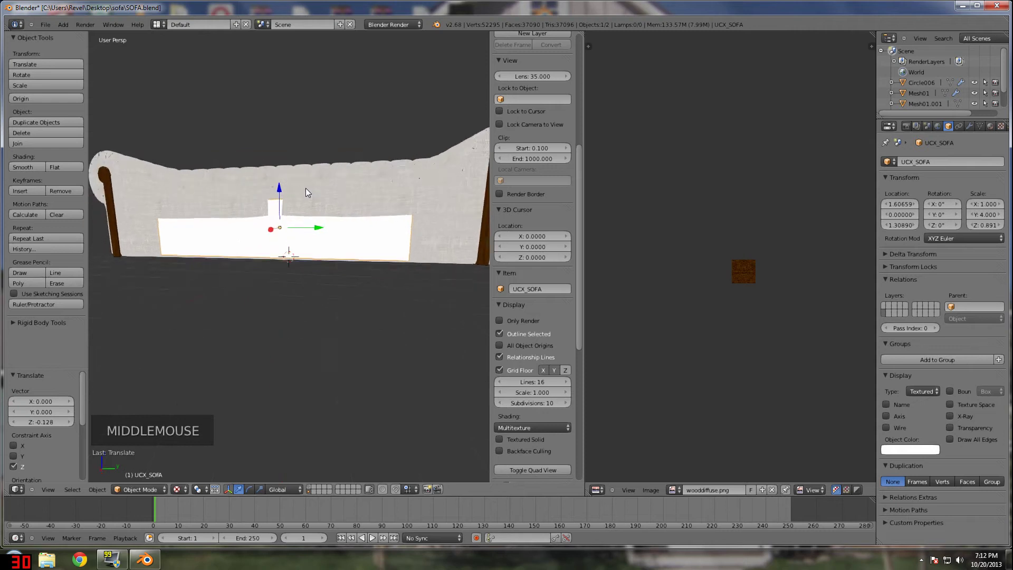